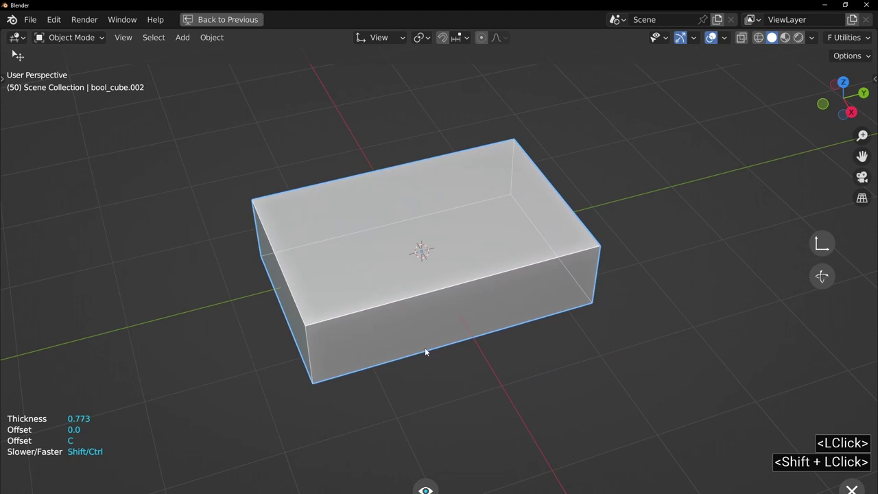
Step: Apply a Fluent first bevel, width 0.194 with 2 segments, to the box's vertical corners
left_click(439, 343)
left_click(381, 318)
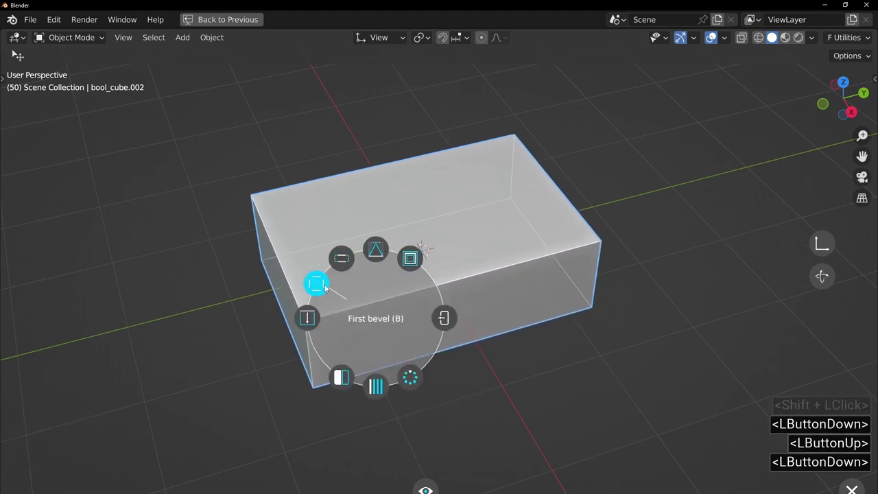
left_click(392, 296)
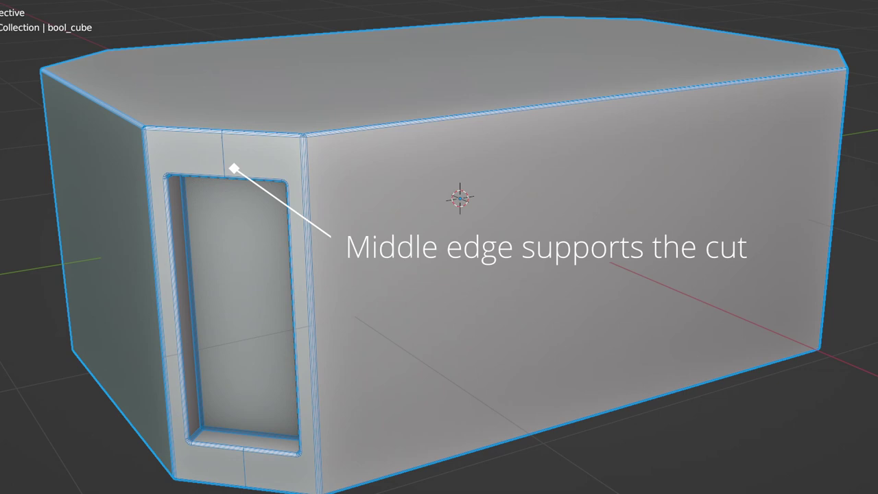
left_click(302, 297)
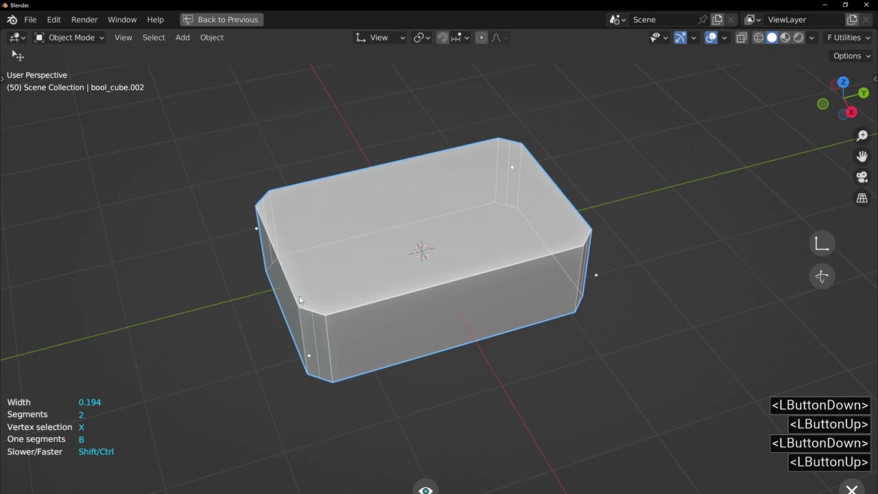
Step: Widen the corner bevel and toggle it between one and several segments
key("b")
key("b")
key("b")
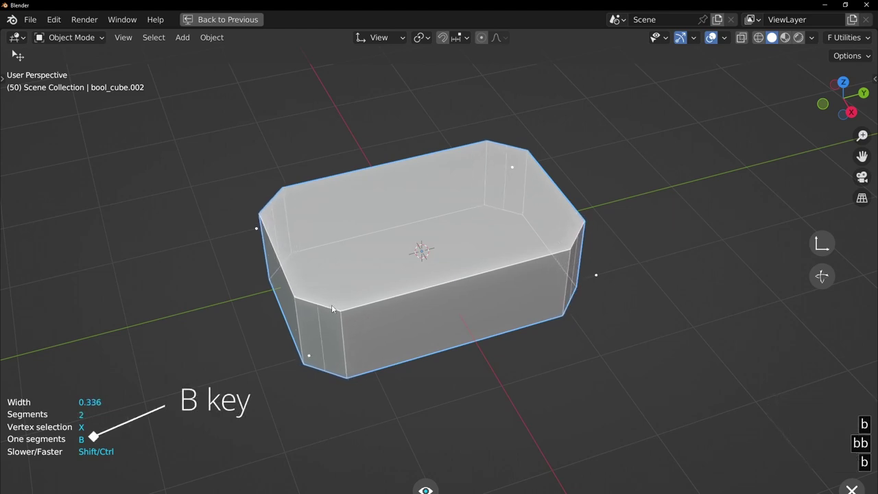
key("b")
key("b")
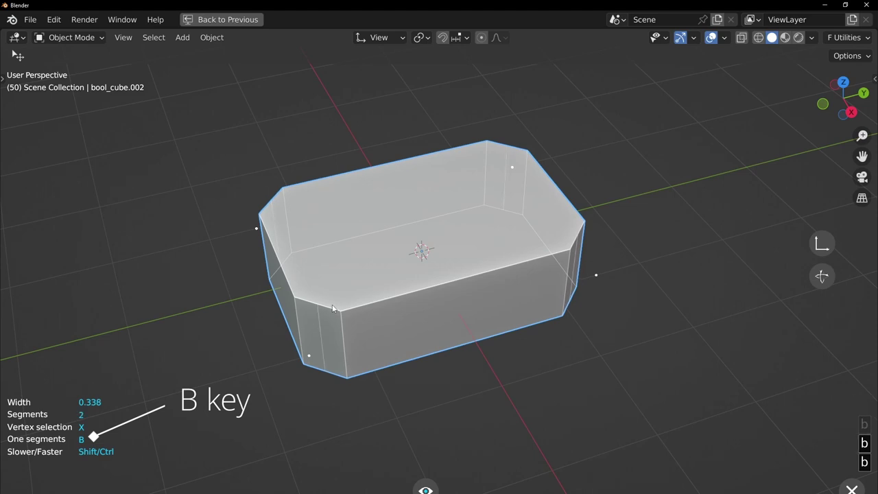
key("b")
Step: Give the bevel a rounded six-segment profile on all edges and confirm it
left_click(334, 305)
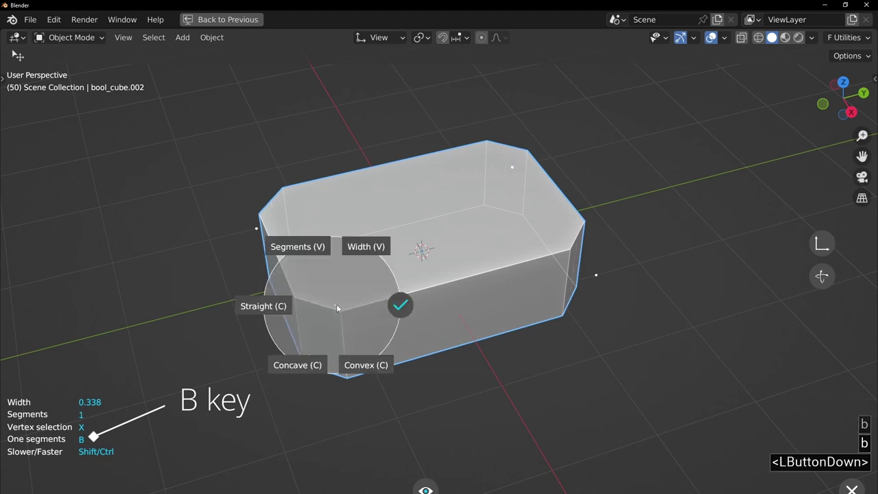
left_click(192, 309)
left_click(385, 319)
Step: Re-edit the all-edge bevel down to 2 segments and widen it to 0.324
left_click(397, 294)
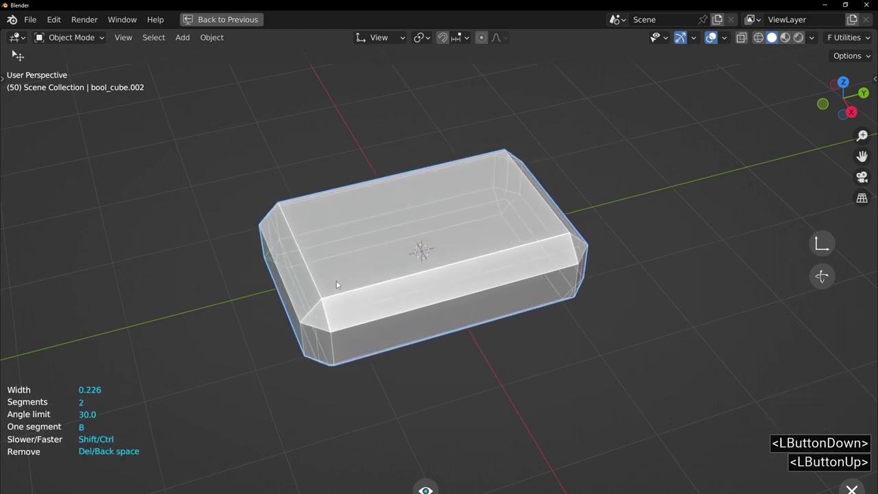
key("b")
key("b")
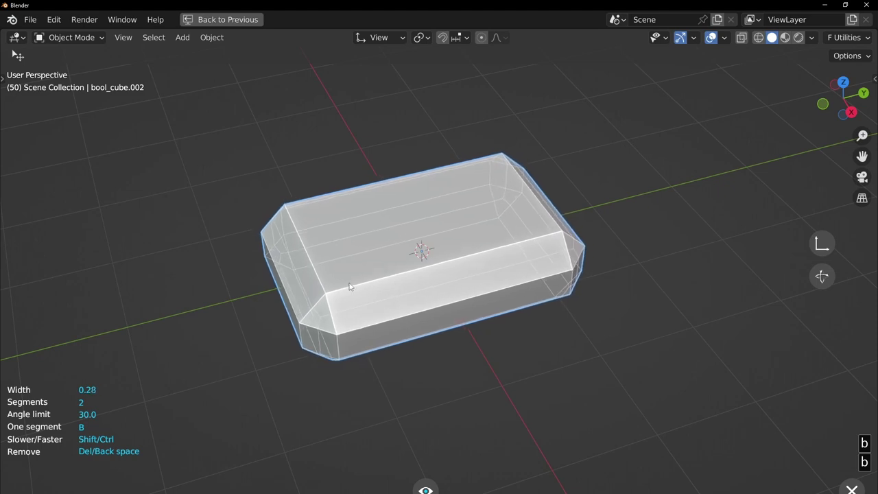
key("b")
key("b")
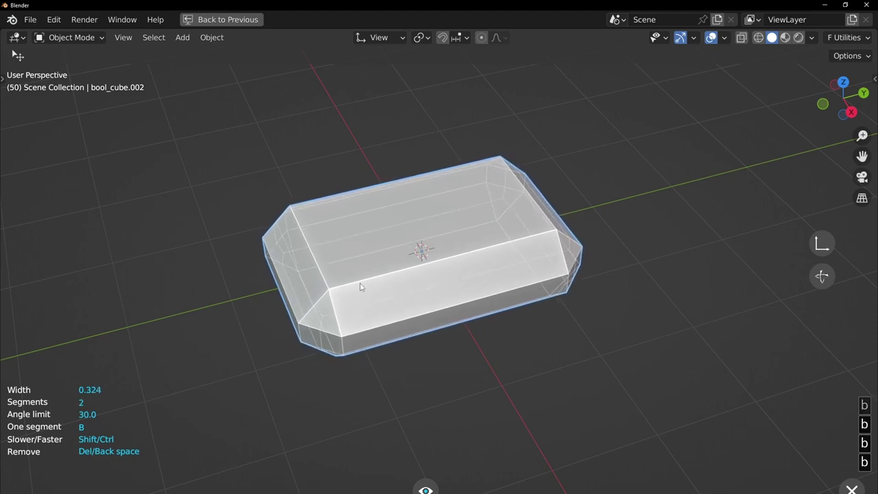
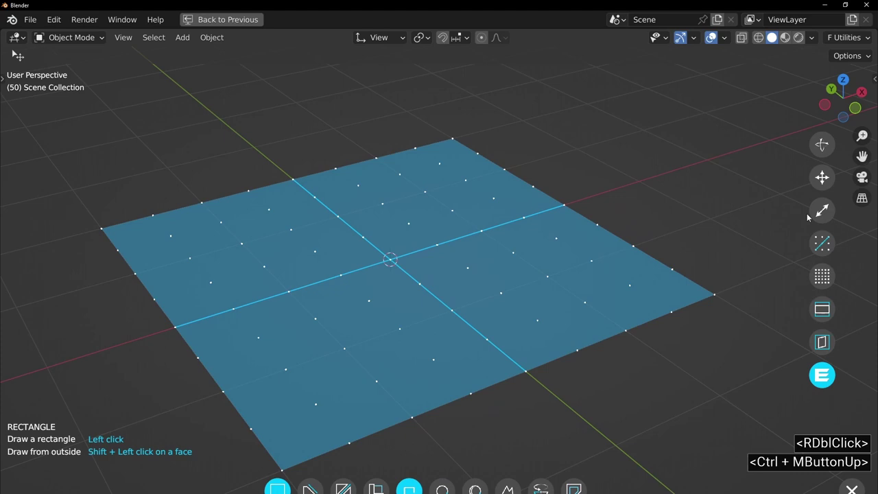
Step: Draw a rectangular plane on the grid and stand it upright as a bar
left_click(834, 150)
left_click(352, 228)
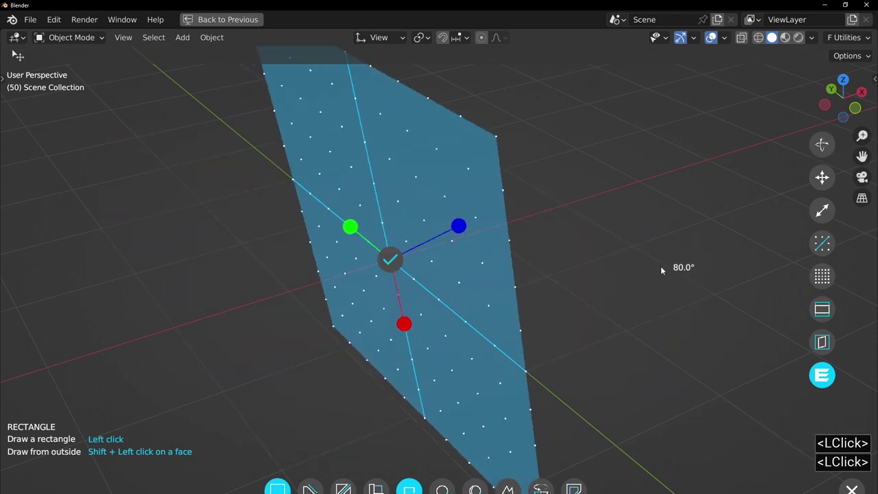
left_click(684, 267)
left_click(396, 260)
Step: Add a cylinder to the scene with Fluent next to the bar
key("c")
left_click(394, 260)
left_click(440, 300)
left_click(496, 294)
right_click(439, 273)
left_click(387, 258)
middle_click(374, 265)
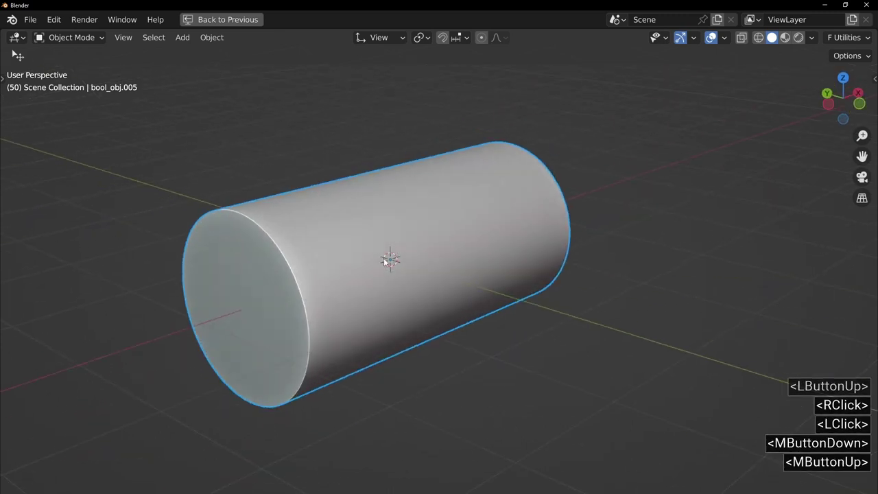
Step: Adjust Fluent options on the bar cutter and frame the cylinder in view
key("1")
scroll("up", 3)
key("f")
left_click(325, 226)
right_click(355, 280)
left_click(414, 276)
left_click(252, 296)
left_click(225, 295)
middle_click(342, 229)
middle_click(411, 233)
middle_click(437, 330)
middle_click(395, 223)
middle_click(413, 234)
Step: Array the bar six times in a circle around the cylinder and confirm the slot cuts
left_click(412, 231)
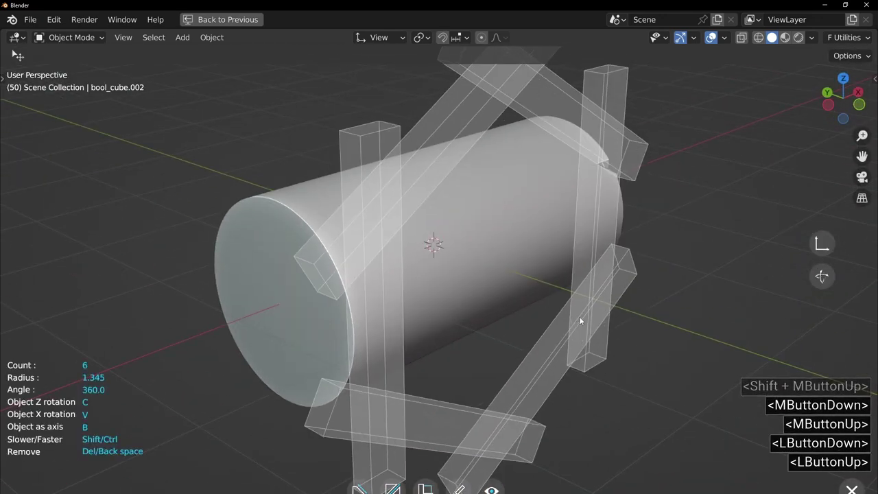
key("b")
key("c")
type("cc")
left_click(533, 326)
right_click(432, 277)
middle_click(435, 283)
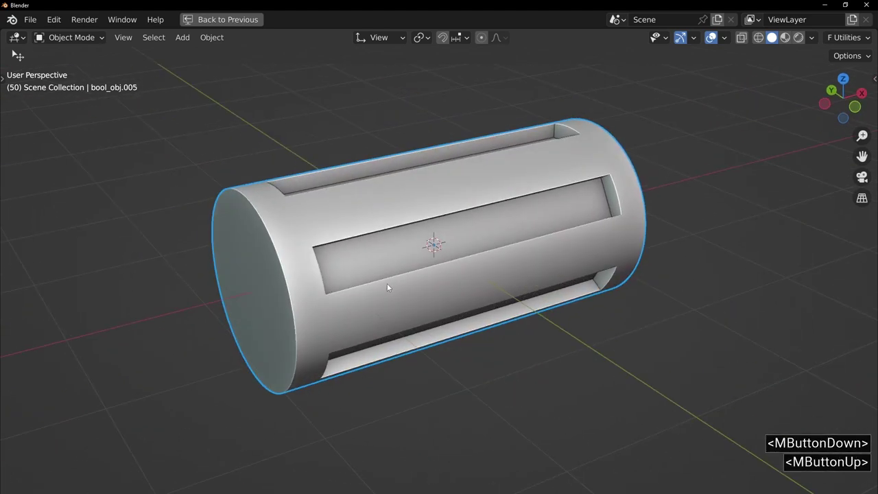
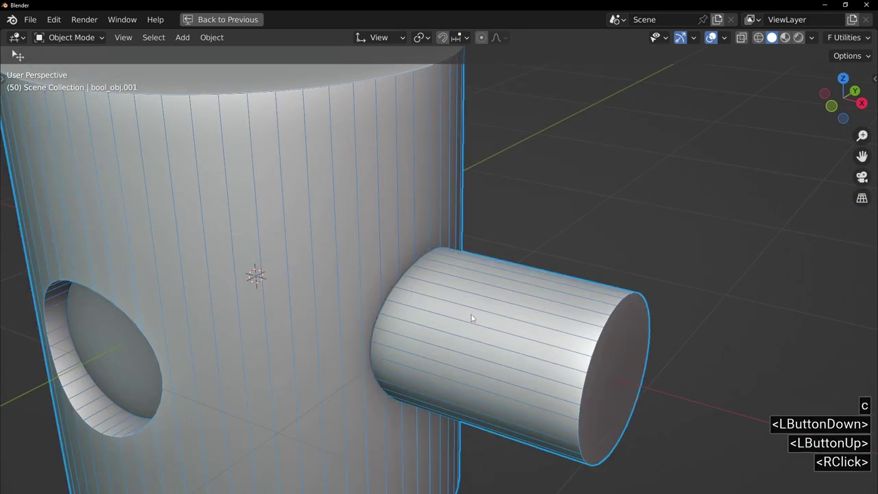
Step: Add a small Fluent cylinder as a rod through the side tube and confirm it
key("f")
left_click(379, 298)
key("c")
left_click(482, 336)
left_click(507, 355)
key("c")
left_click(680, 394)
right_click(516, 356)
key("f")
left_click(514, 421)
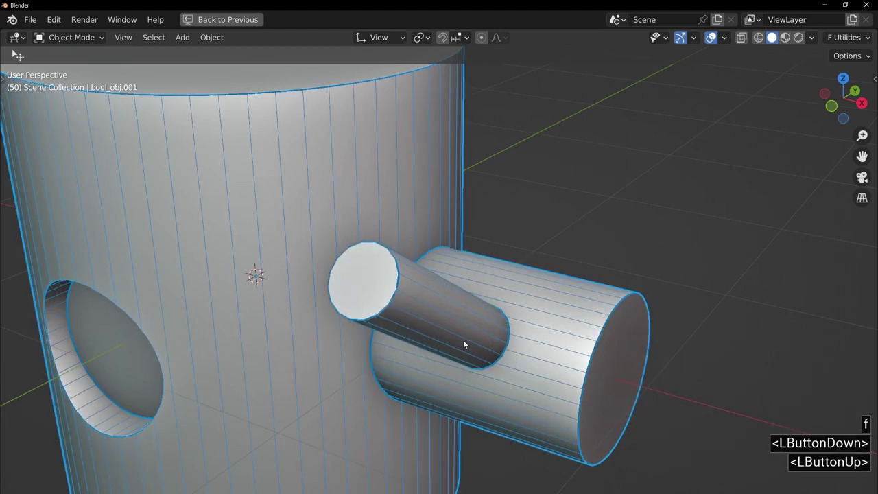
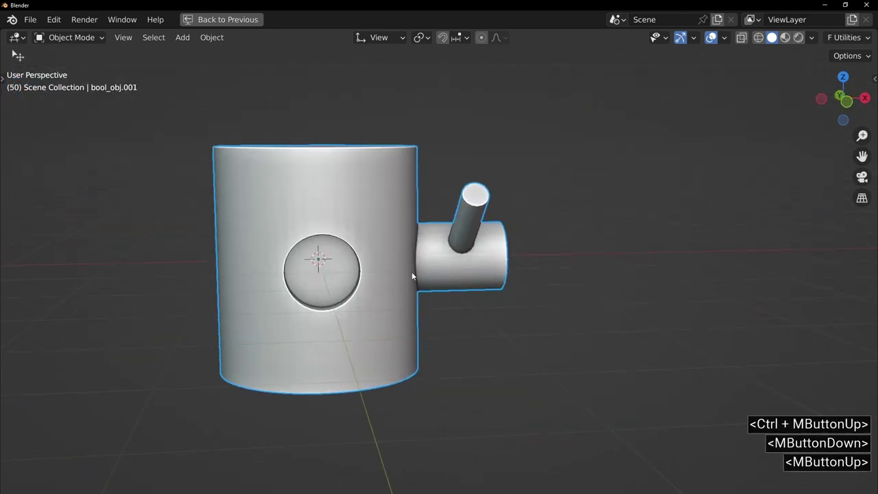
Step: Orbit around the part to inspect its shading at the rod junction
middle_click(417, 250)
middle_click(413, 271)
middle_click(411, 234)
middle_click(483, 292)
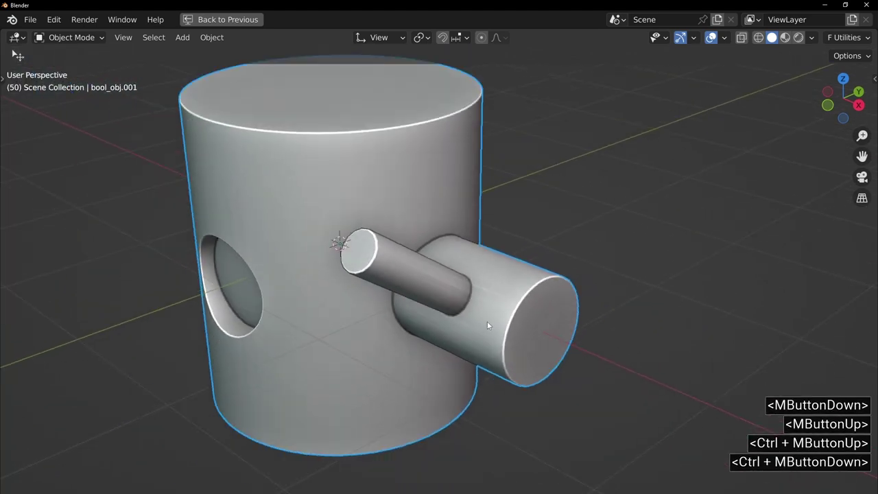
middle_click(348, 261)
Step: Run Fluent Normal Repair on the part and merge its close vertices
key("f")
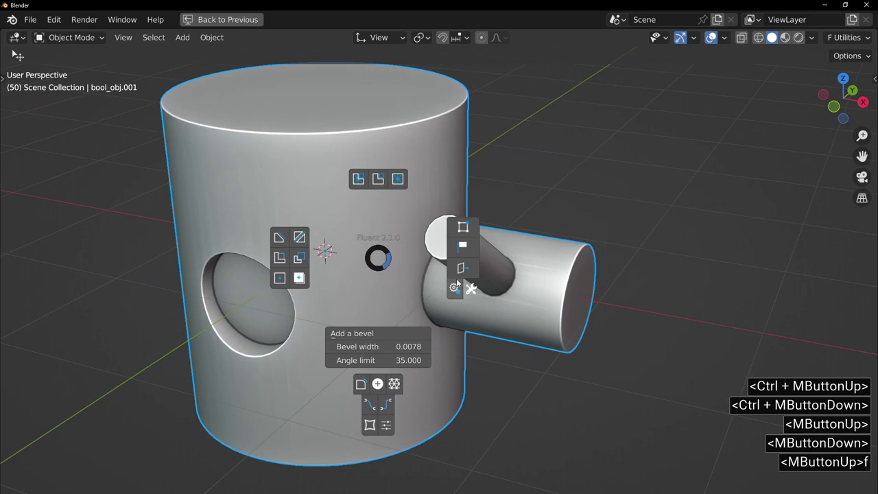
left_click(468, 269)
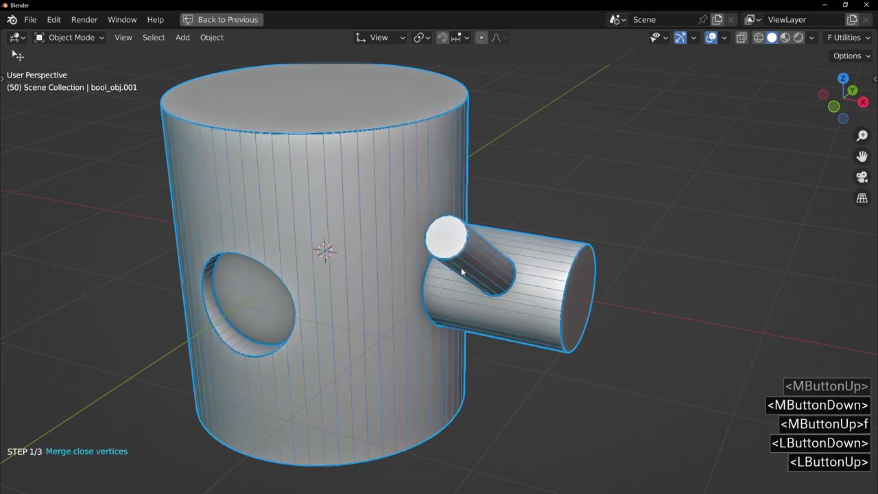
middle_click(530, 271)
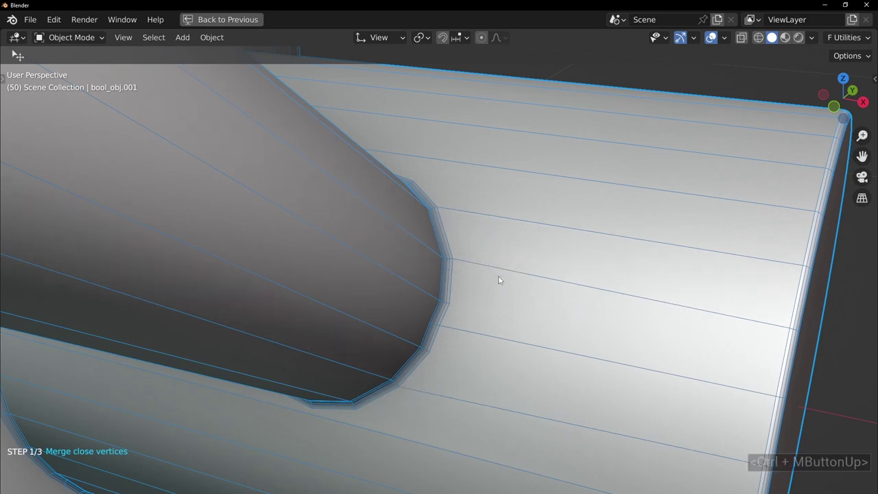
left_click(505, 278)
middle_click(522, 262)
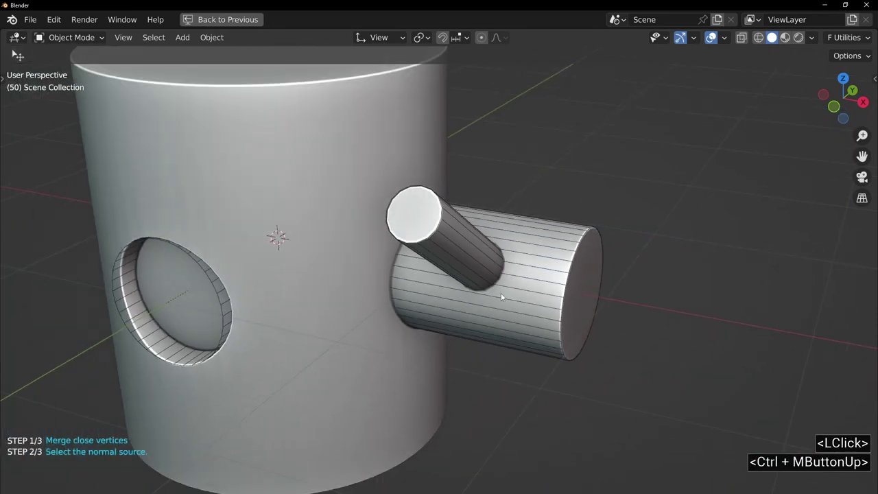
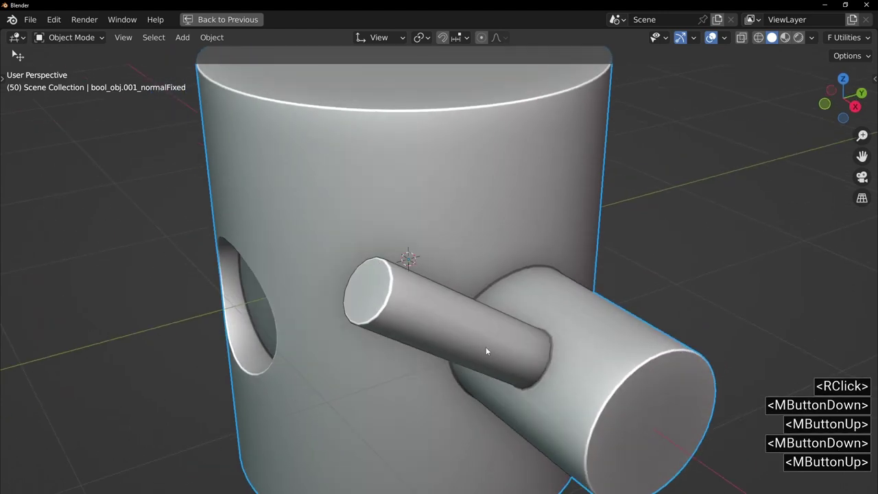
Step: Run Normal Repair again on bool_obj.001_normalFixed, merging close vertices at the rod junction
middle_click(575, 364)
middle_click(588, 388)
middle_click(567, 357)
middle_click(497, 272)
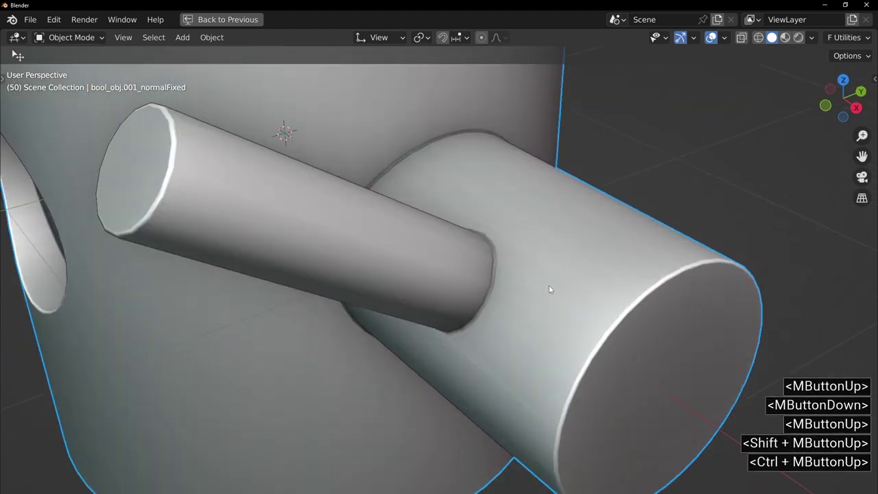
key("f")
left_click(634, 298)
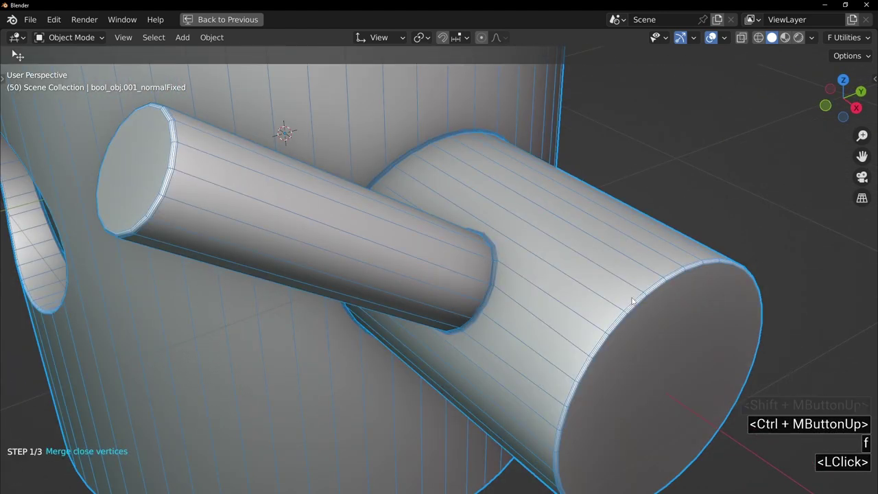
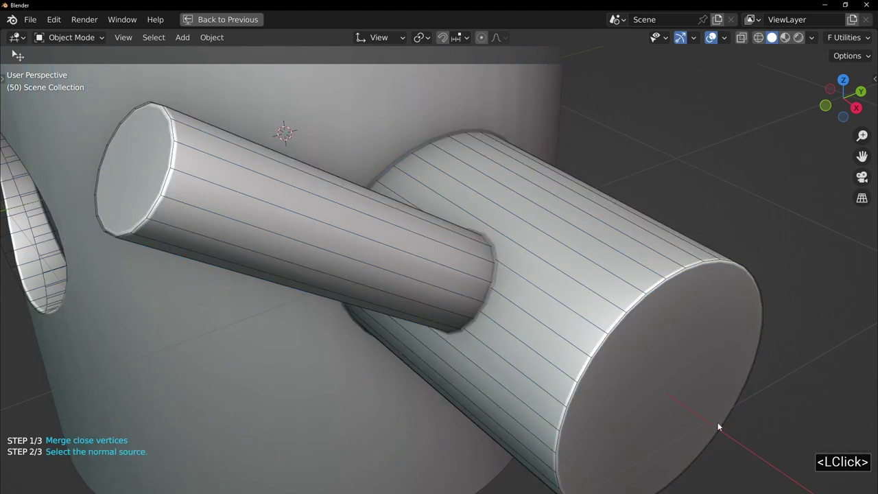
middle_click(697, 431)
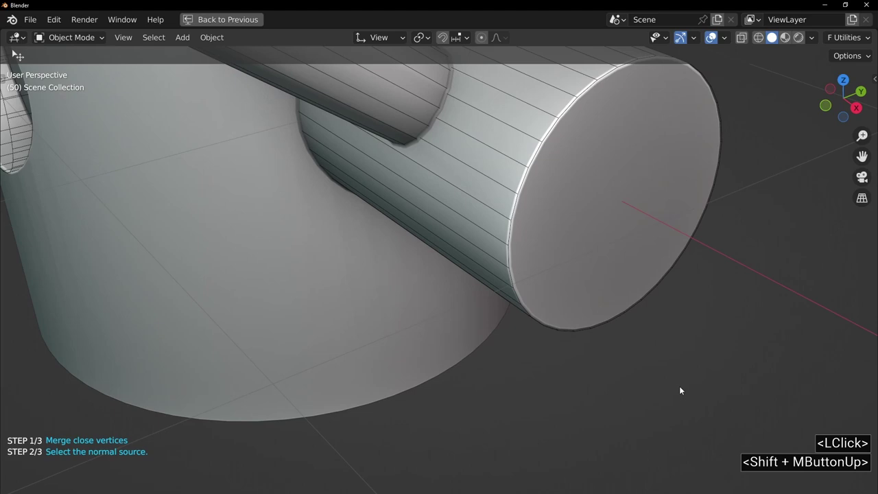
middle_click(617, 316)
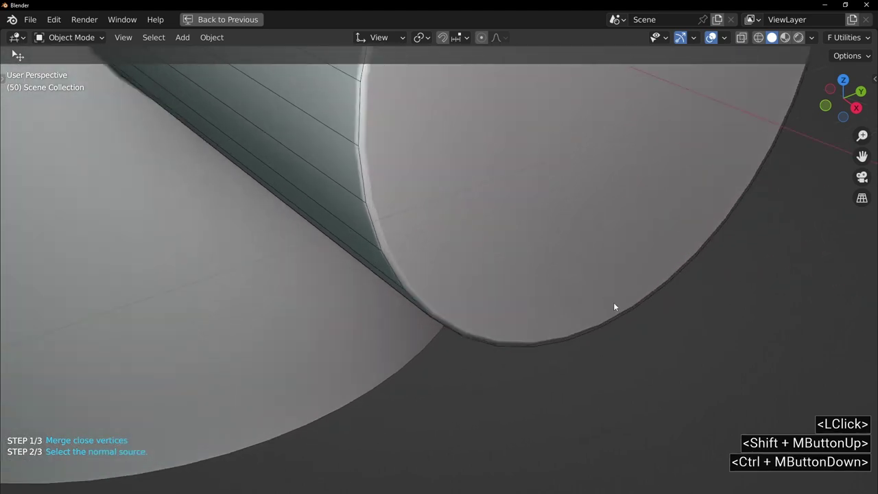
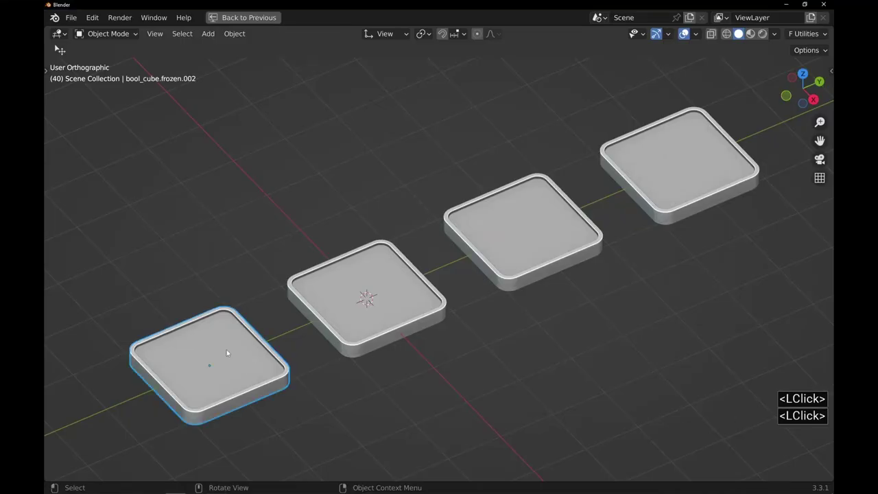
Step: Simulate a gathered cloth cushion in the first tray from Fluent's cloth settings
middle_click(248, 340)
middle_click(295, 288)
key("f")
left_click(331, 346)
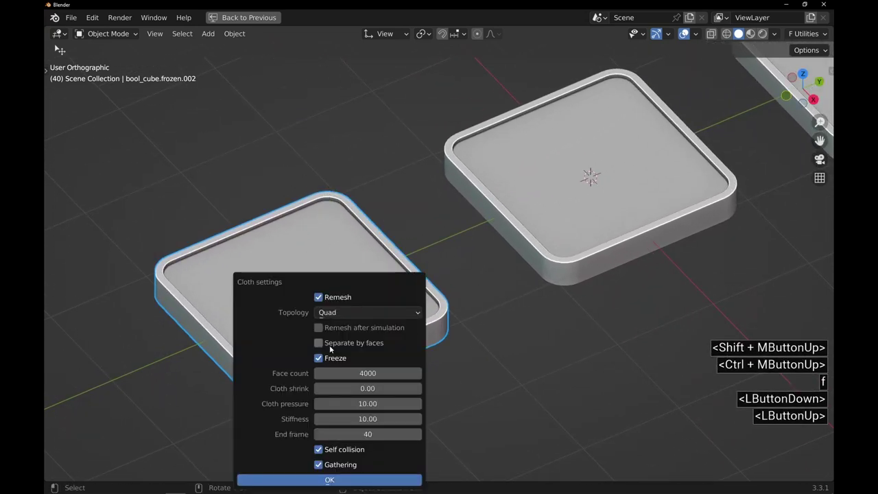
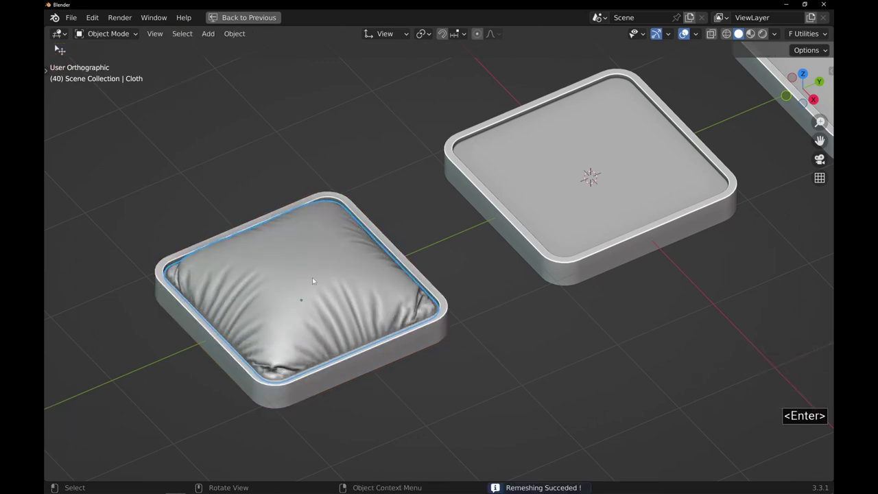
middle_click(341, 270)
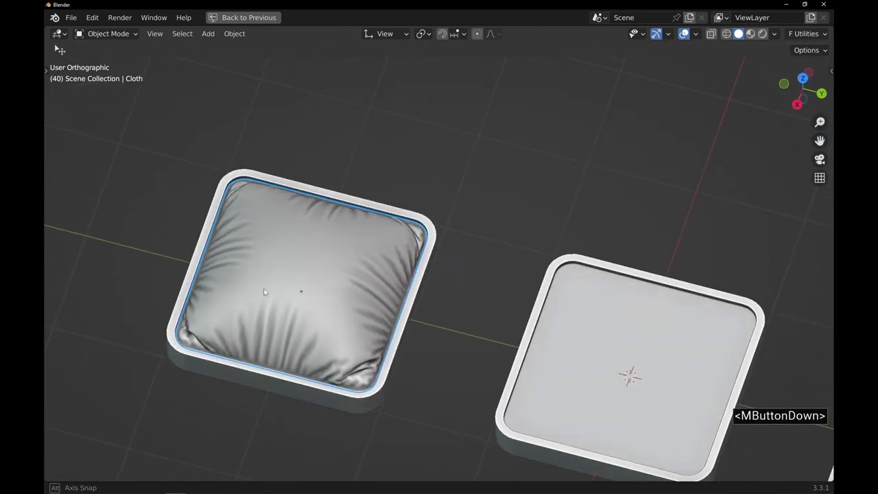
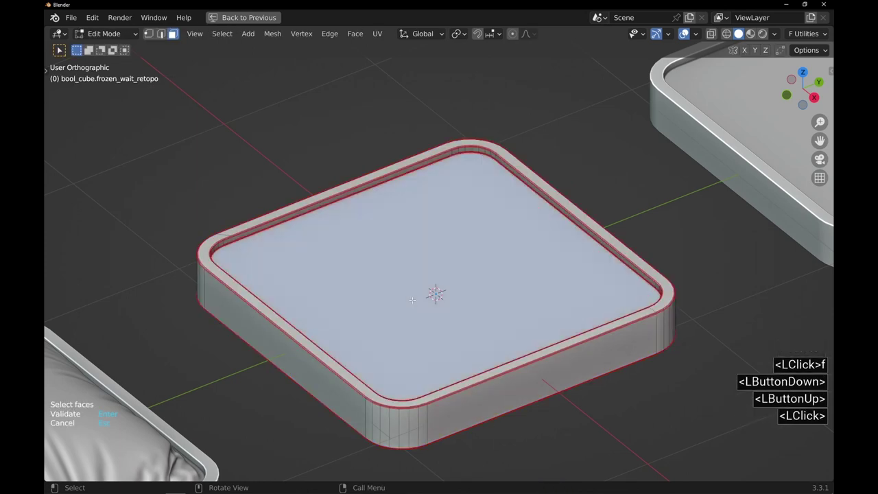
Step: Use the inner floor as cloth, lift it on Z, scale it 1.2 and simulate the second cushion
key("Return")
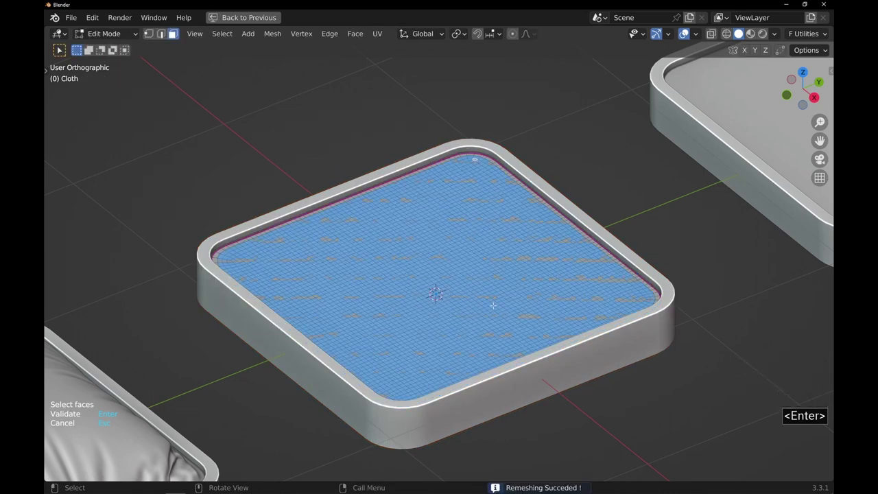
key("g")
key("z")
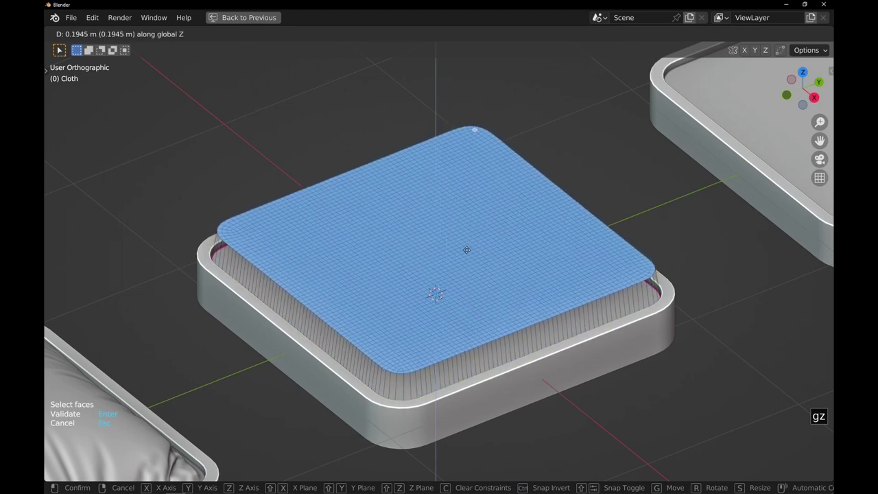
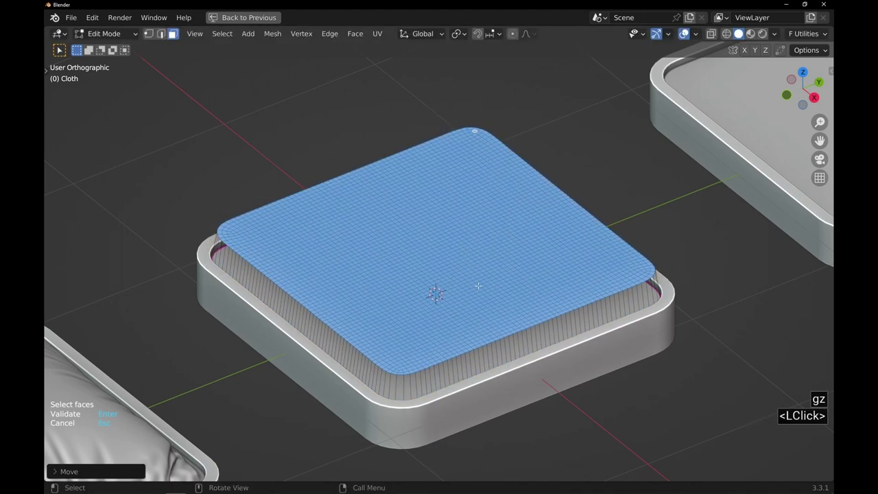
key("s")
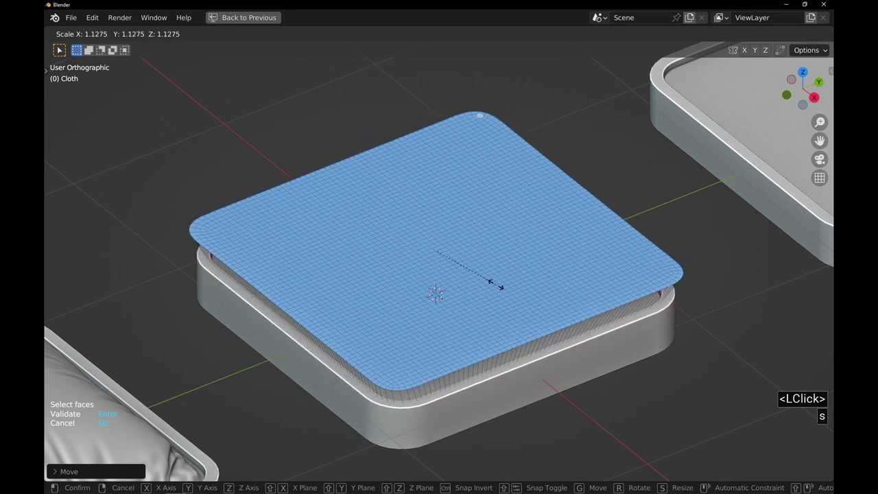
type("1.2")
key("Return")
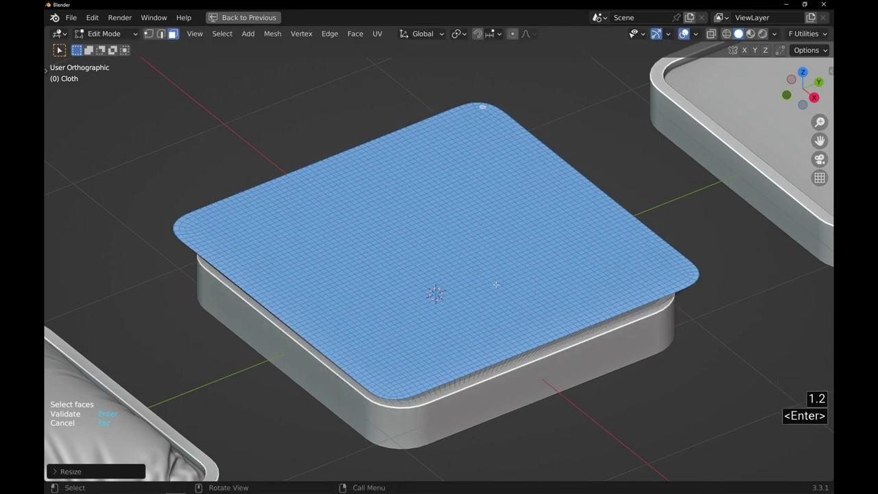
key("Return")
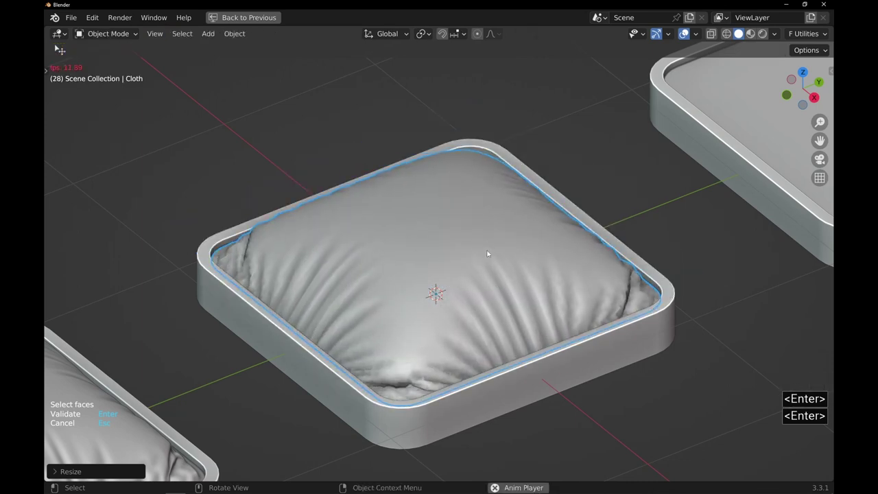
middle_click(420, 268)
middle_click(511, 264)
middle_click(480, 355)
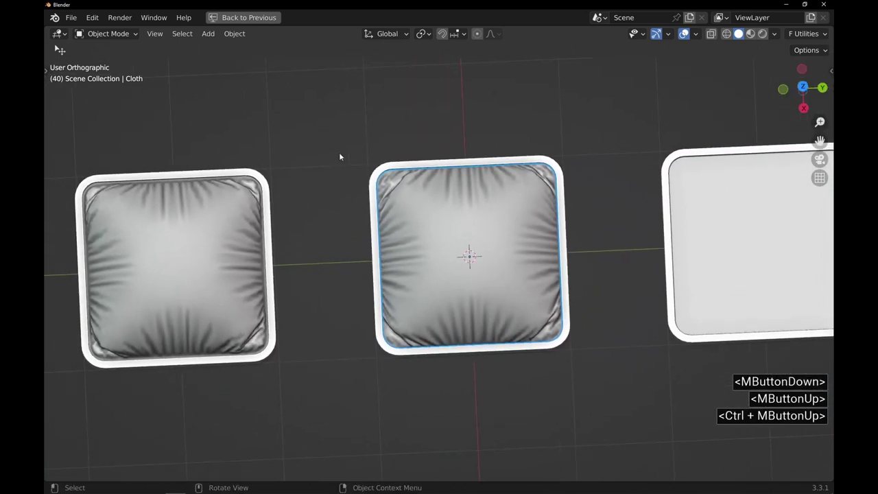
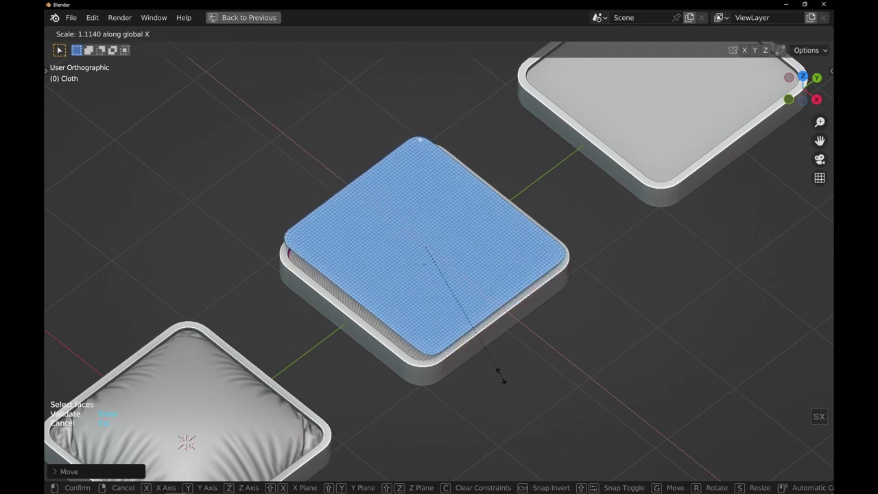
Step: Scale the third tray's sheet 1.0 along X and .4 along Y, then simulate the folded cushion
type("1.0")
key("3")
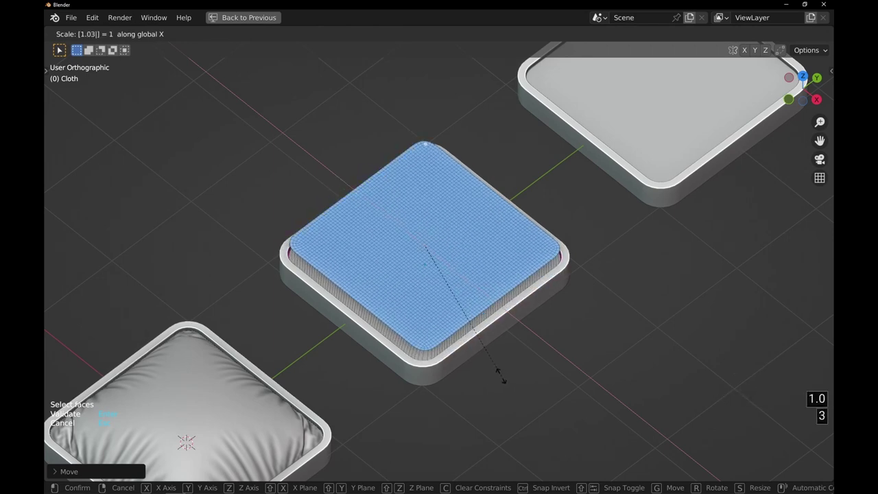
key("Return")
key("s")
type("sy")
type(".4")
key("Return")
key("Return")
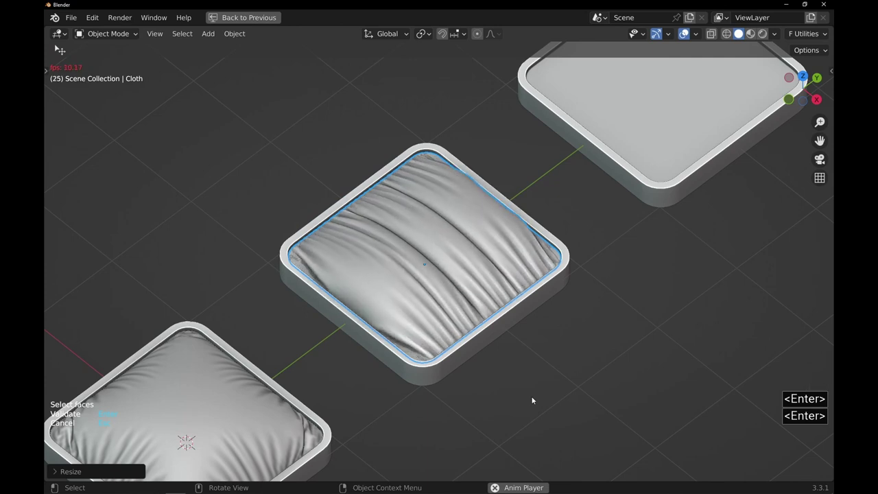
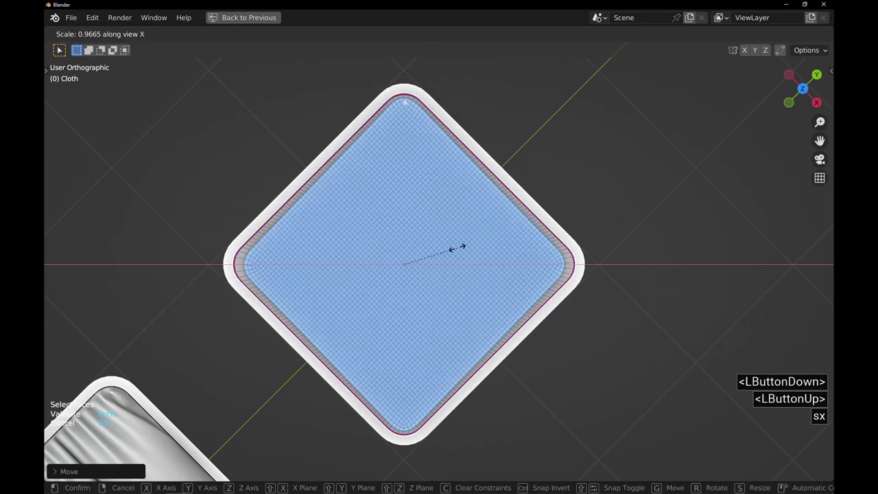
Step: Scale the cloth sheet to 0.4 along view X so it overhangs the tray's sides
type(".4")
key("Return")
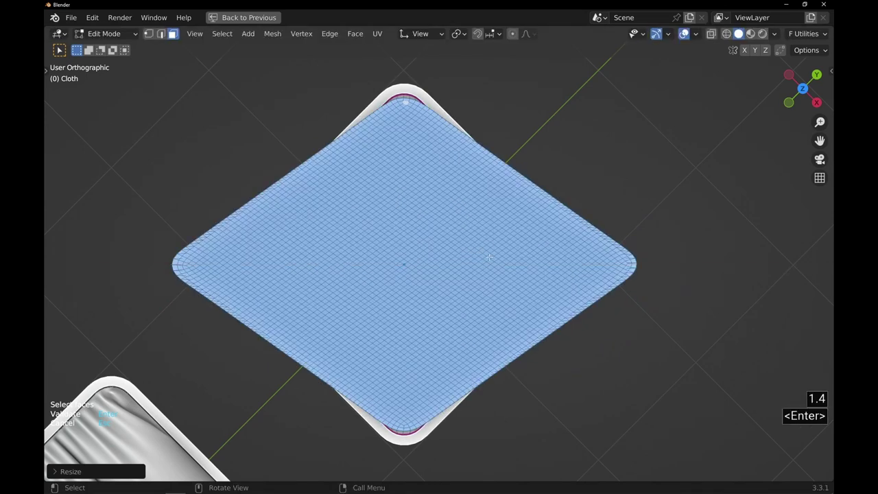
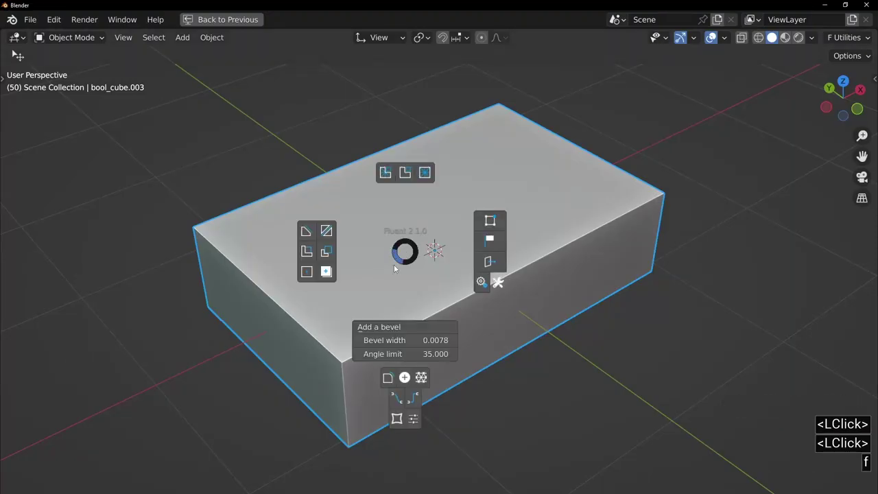
Step: Start Fluent screw placement on the box's top face, marking its four corners as screw points
left_click(407, 382)
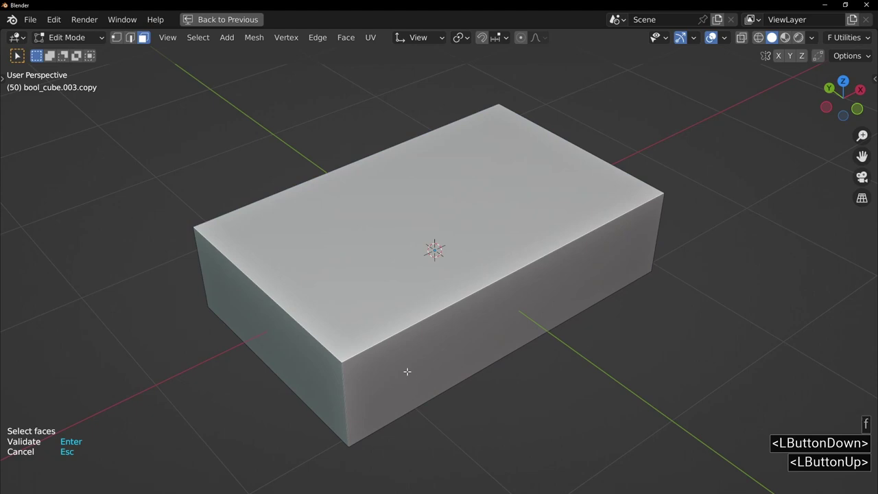
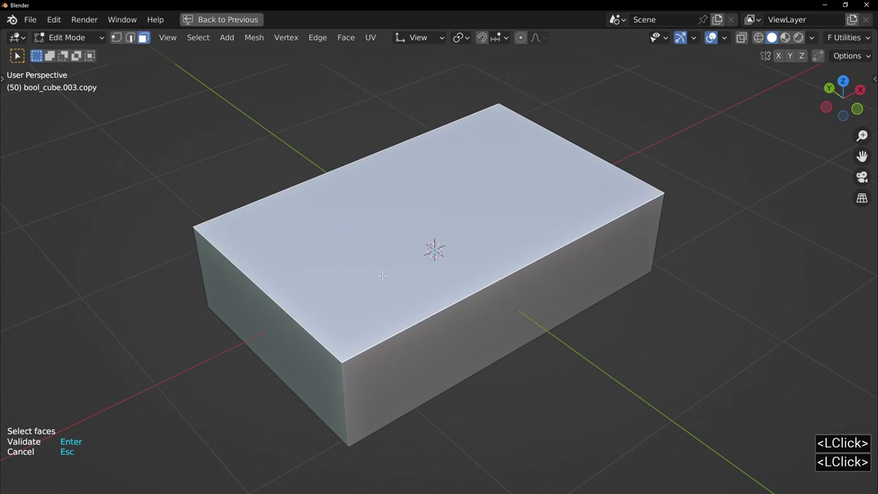
key("Return")
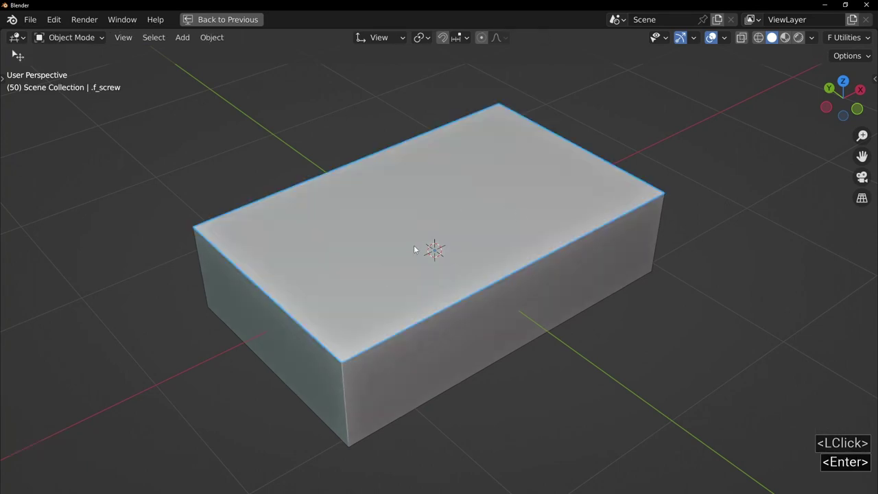
left_click(418, 253)
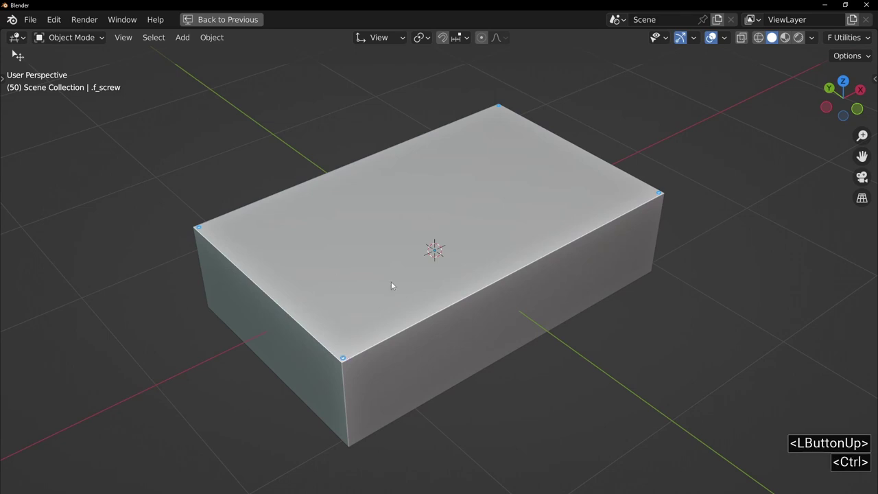
Step: Place screws at the four top corners and adjust their size and inset from the corners
left_click(412, 260)
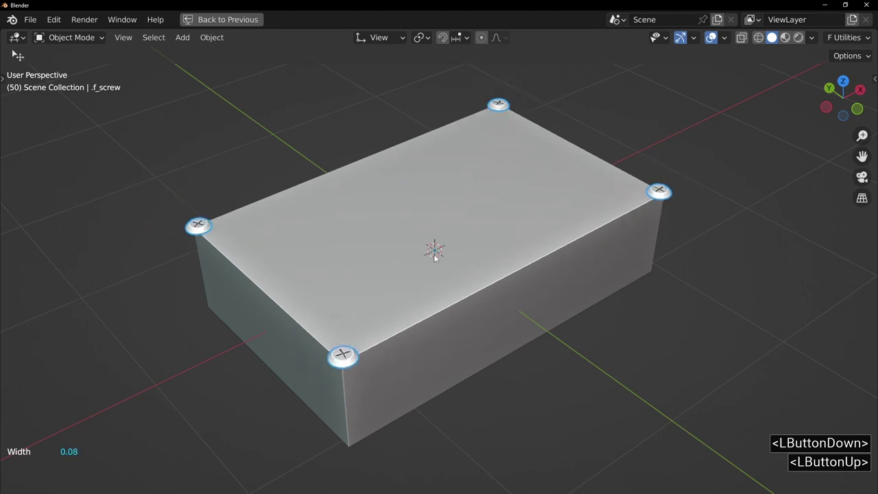
left_click(443, 256)
left_click(430, 267)
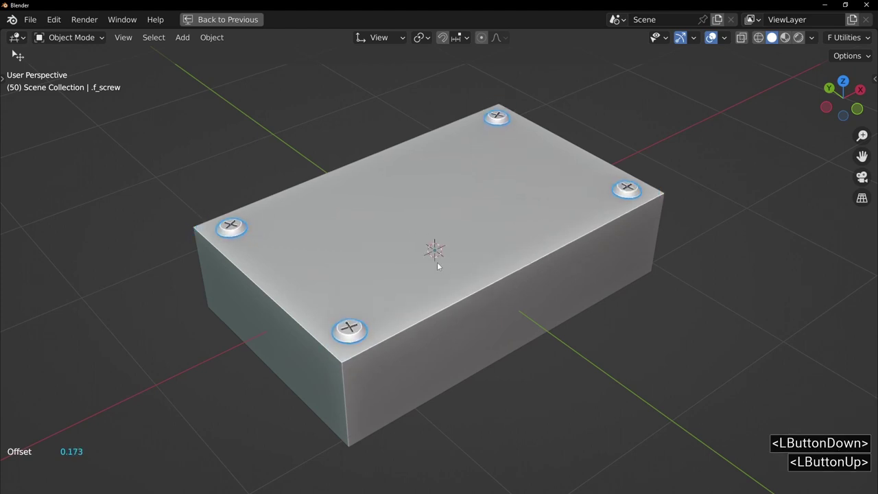
left_click(445, 267)
left_click(429, 252)
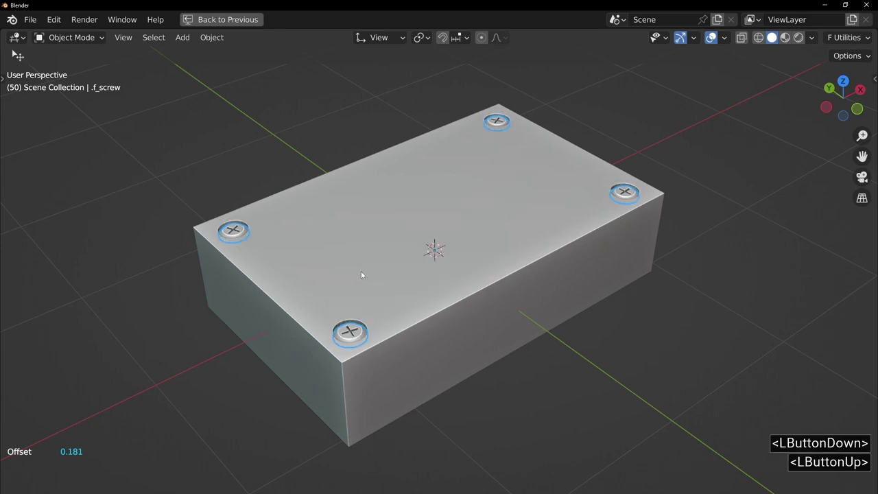
Step: Try Loop placement with wider spacing, then return to one screw near each corner
left_click(395, 266)
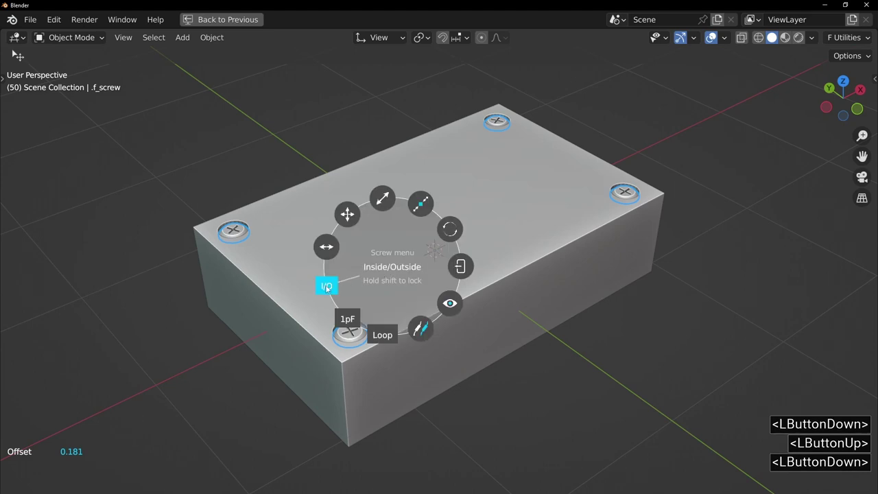
left_click(442, 218)
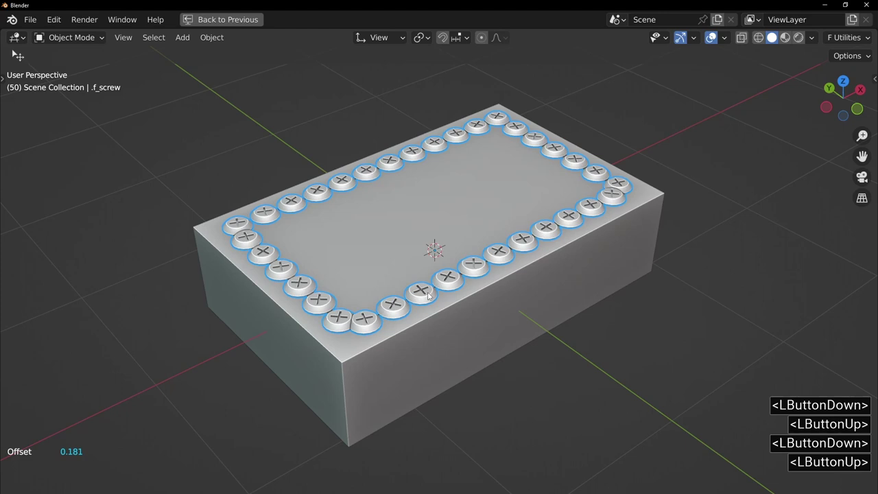
left_click(413, 258)
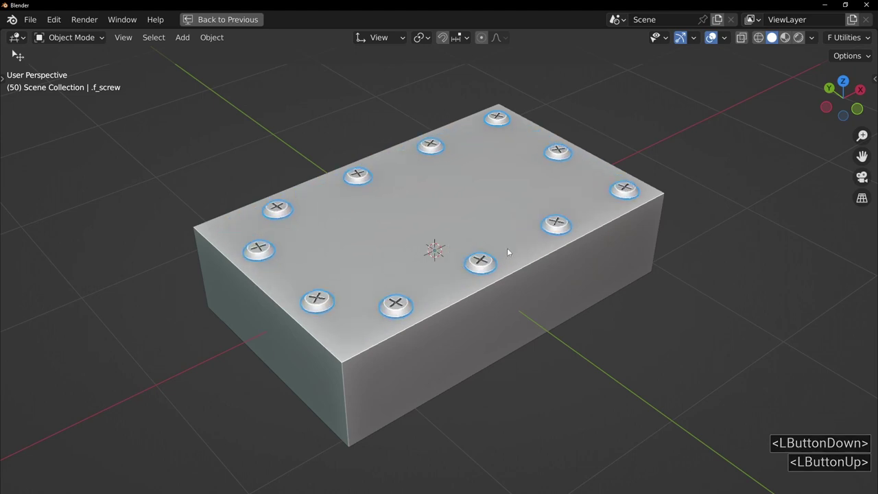
left_click(388, 259)
left_click(375, 238)
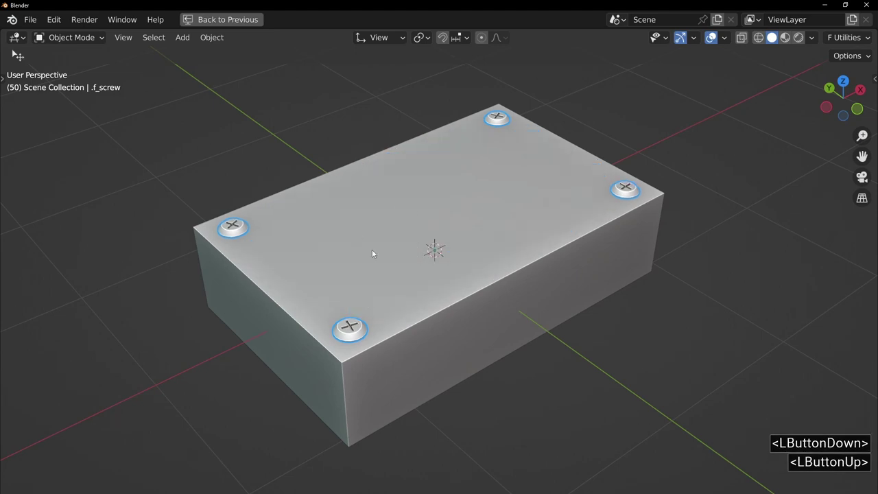
Step: Add screws along the rounded box's top edges via Fluent, enlarging then shrinking the heads
left_click(439, 258)
key("f")
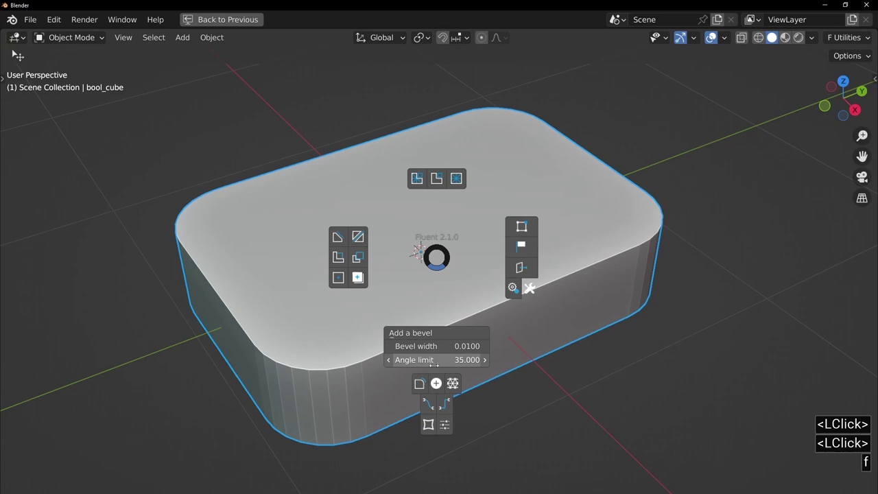
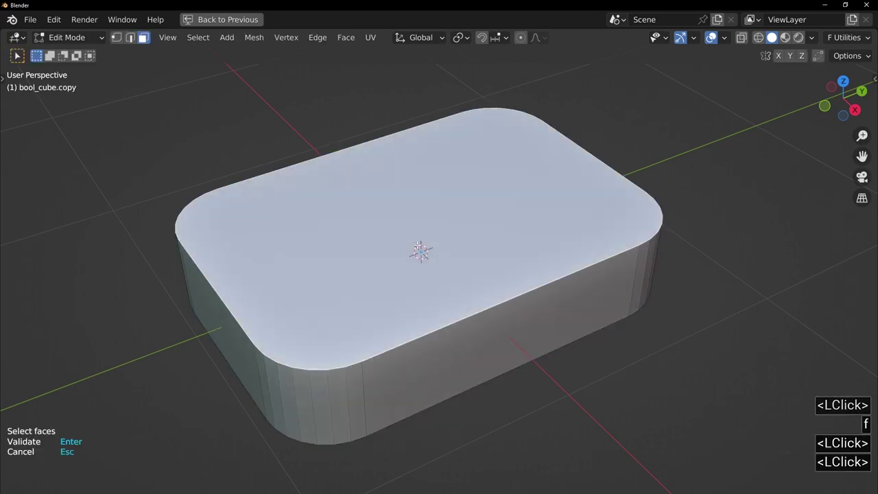
key("Return")
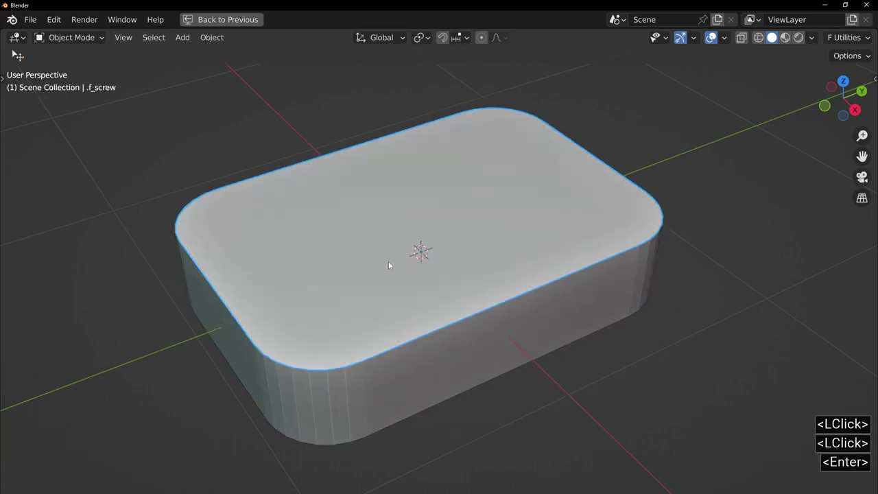
left_click(390, 262)
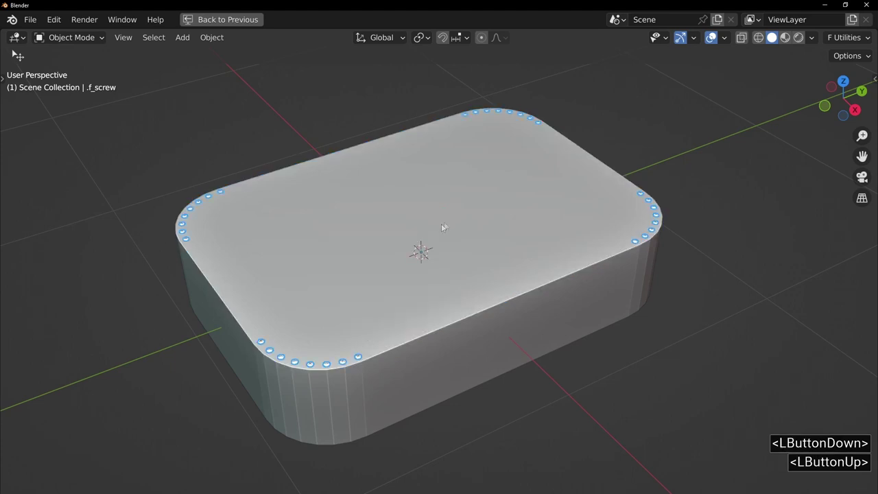
left_click(405, 286)
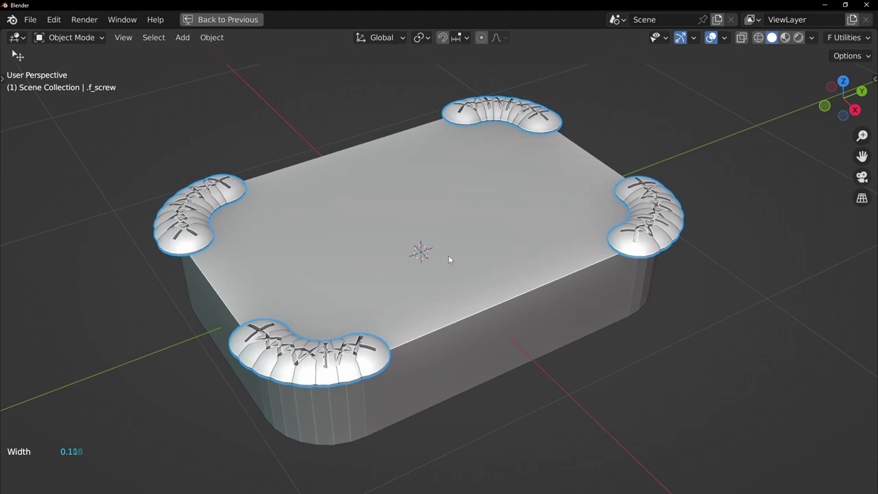
left_click(428, 260)
left_click(447, 277)
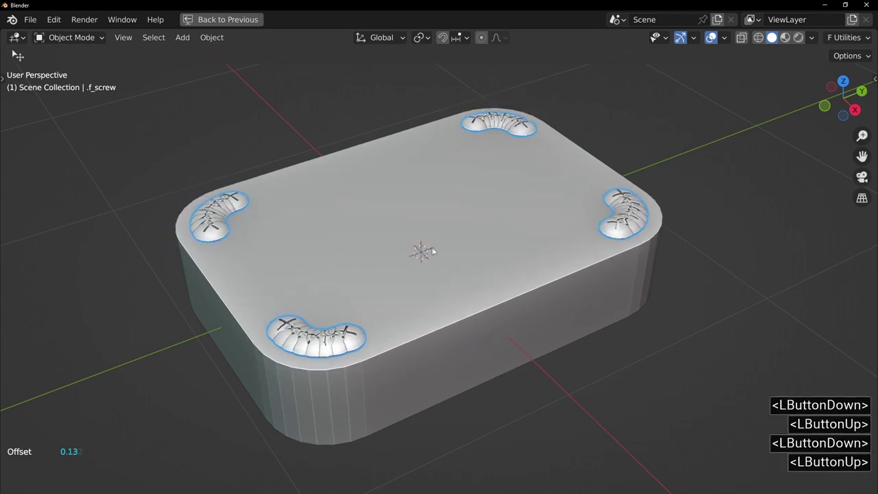
Step: Adjust the screw loop inset, then change the path to one screw per rounded corner
left_click(431, 249)
left_click(398, 229)
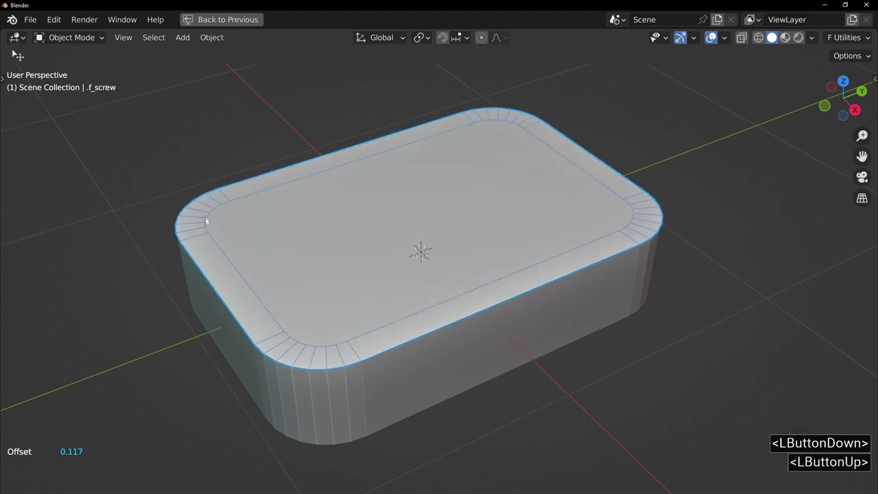
left_click(410, 228)
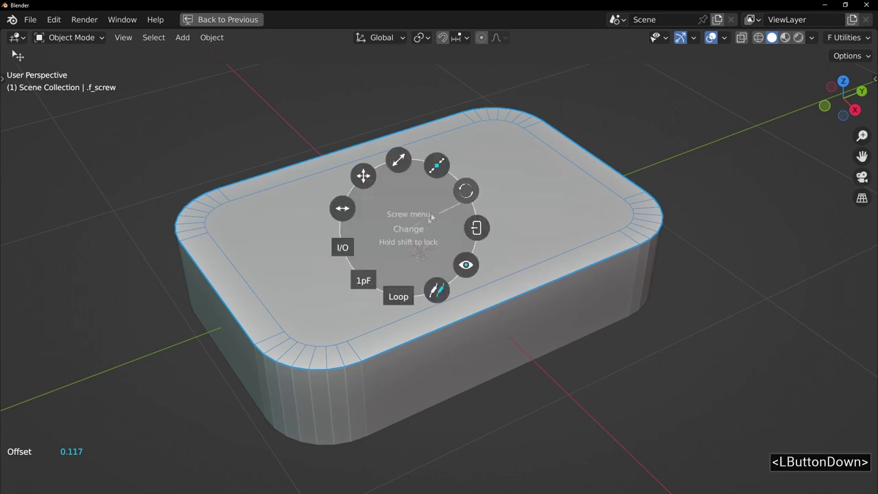
left_click(445, 169)
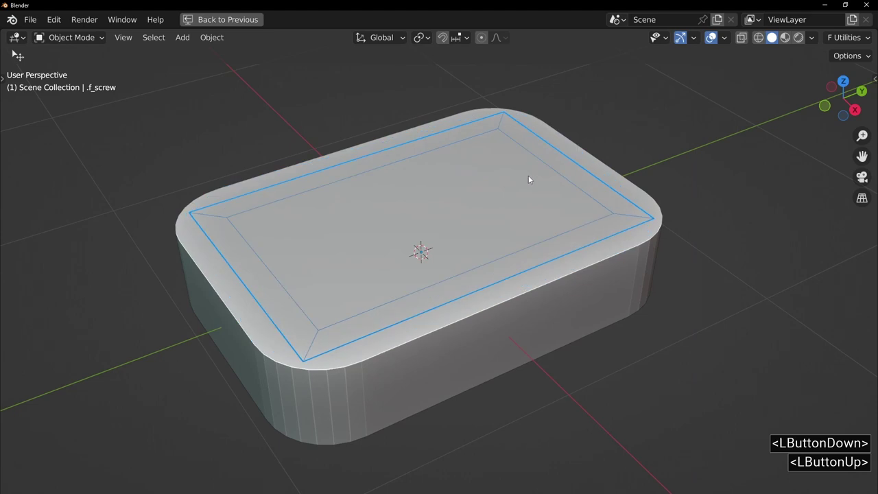
left_click(531, 176)
left_click(414, 206)
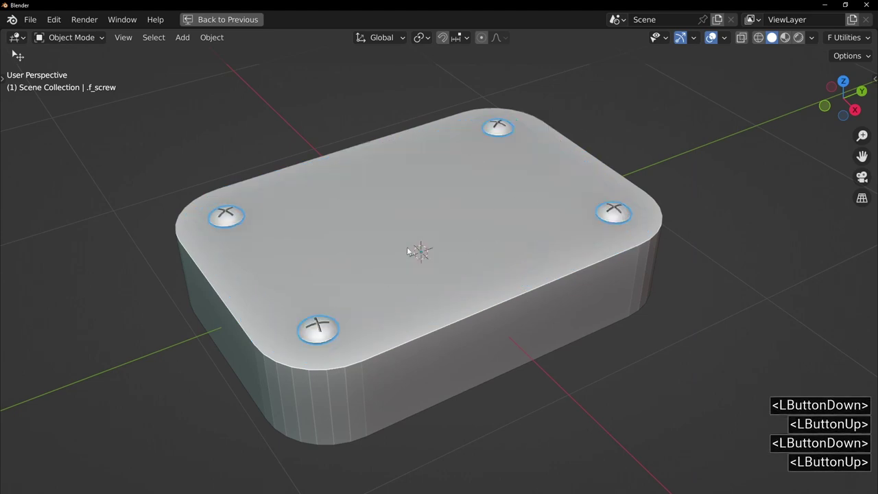
Step: Set the corner screws' Offset to 0.101 inward and keep the One per face option
left_click(409, 248)
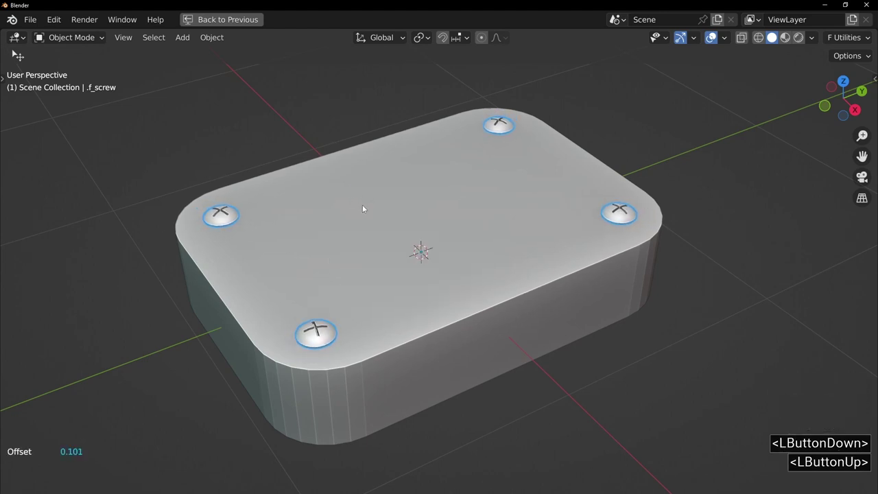
left_click(366, 206)
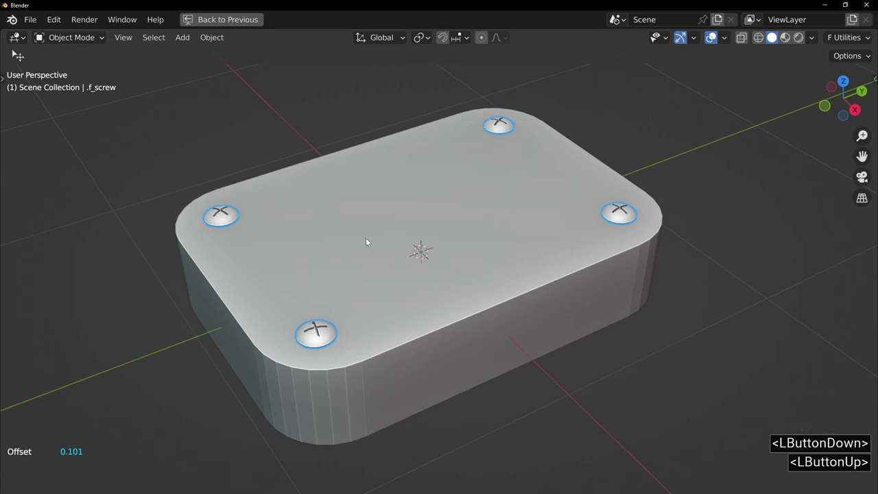
left_click(384, 256)
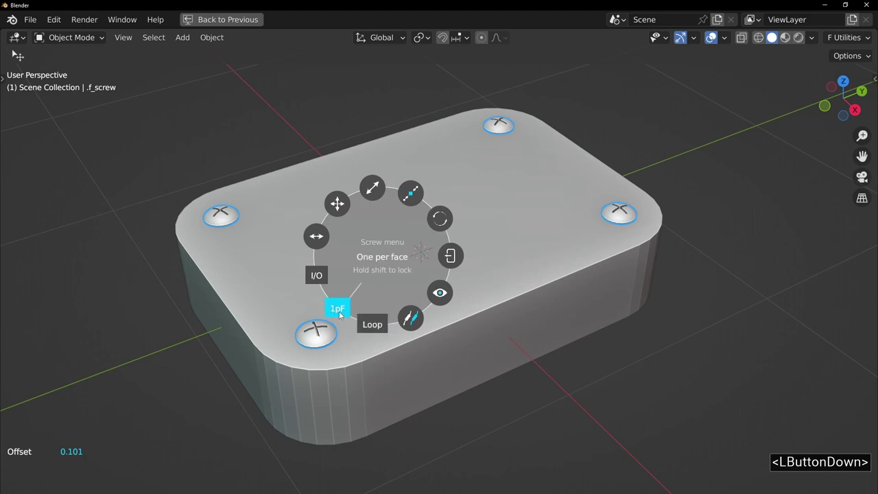
left_click(424, 254)
middle_click(390, 233)
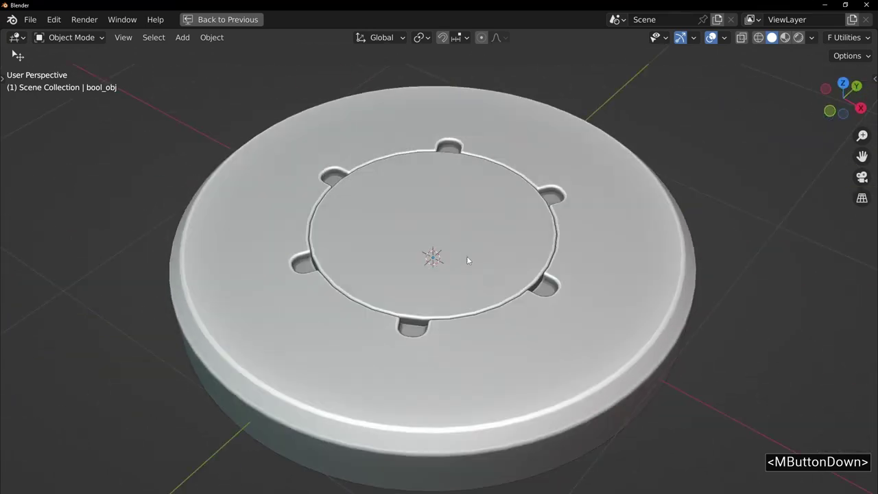
Step: Add Head 02 screws in Loop placement inside the disc's six notches and scale them to fit
double_click(623, 260)
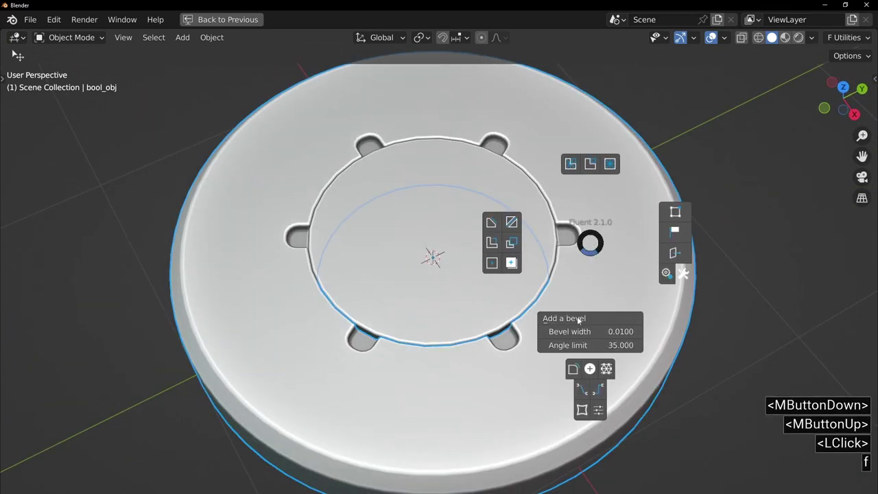
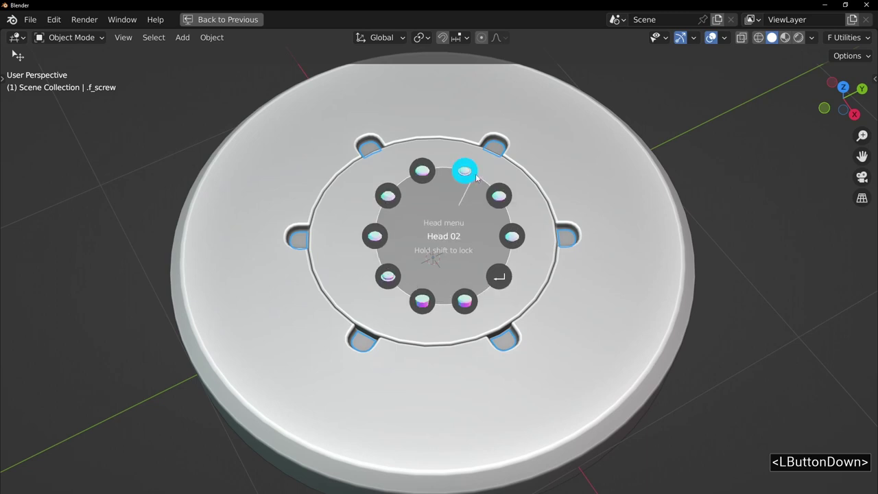
middle_click(573, 233)
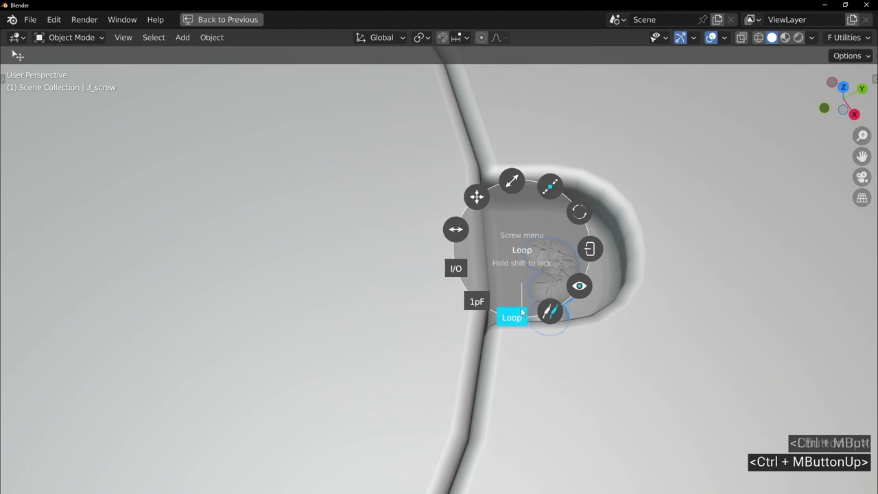
left_click(480, 300)
middle_click(576, 231)
left_click(406, 227)
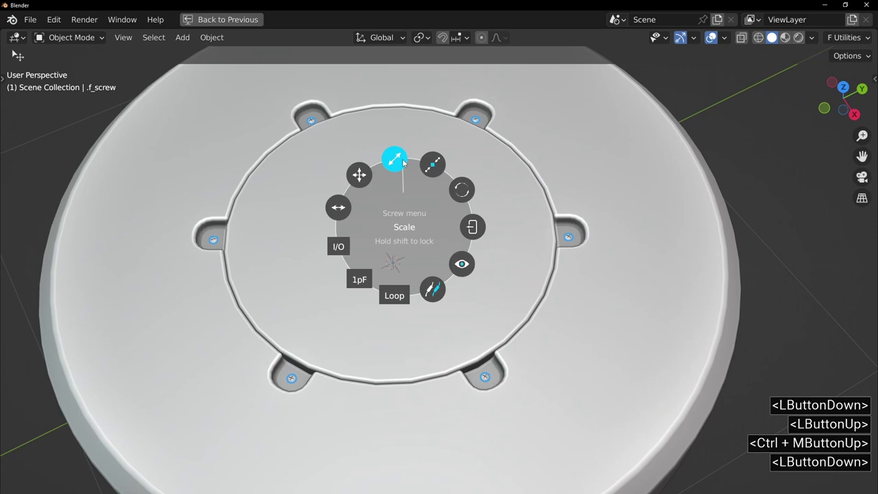
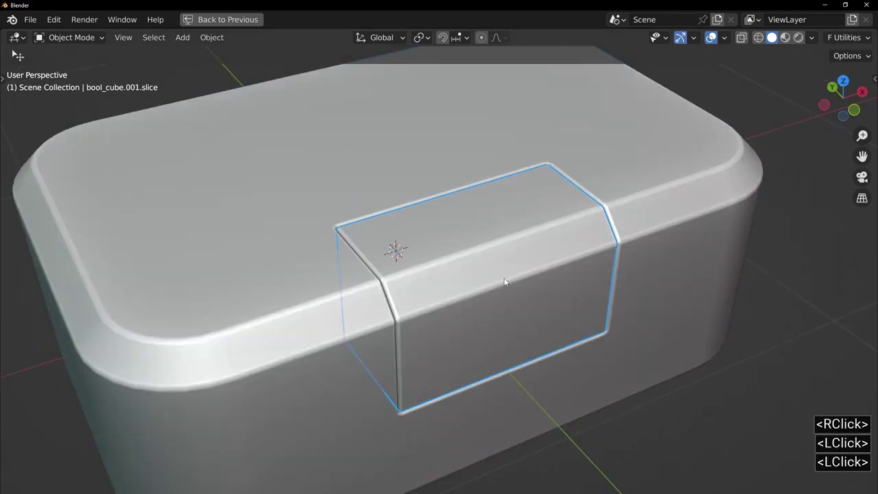
Step: Begin Fluent screw placement on the slice piece, picking its top and front faces
key("f")
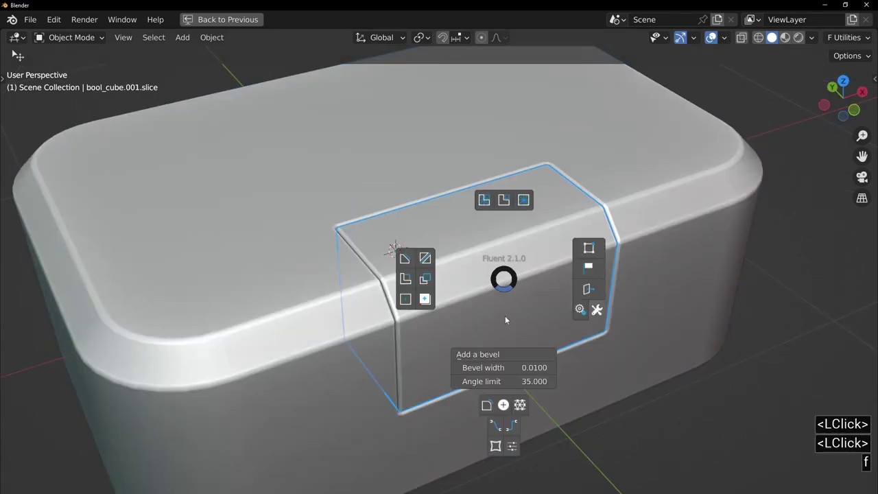
double_click(505, 407)
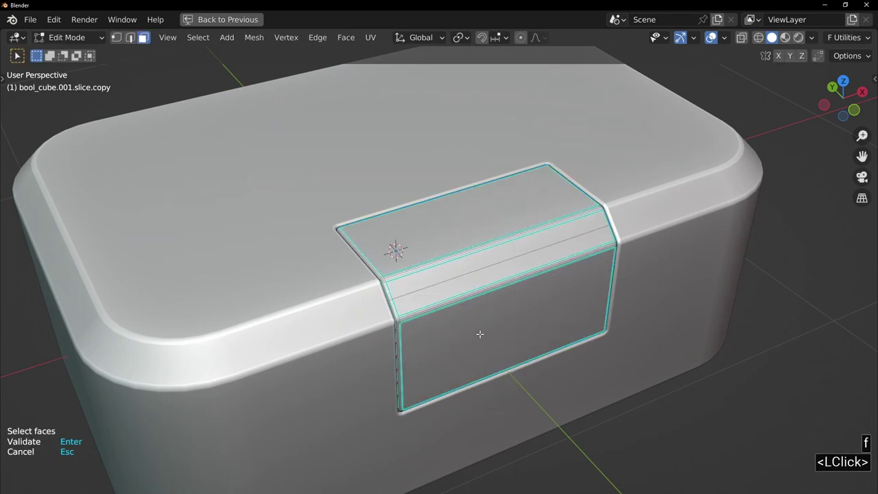